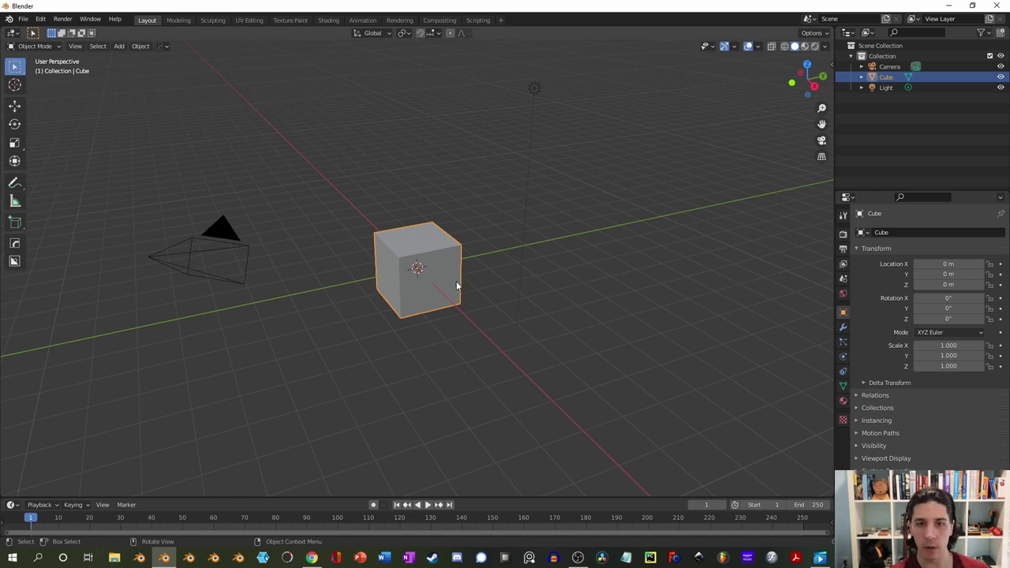
Delete the default cube and add a plane at the scene centre
key("x")
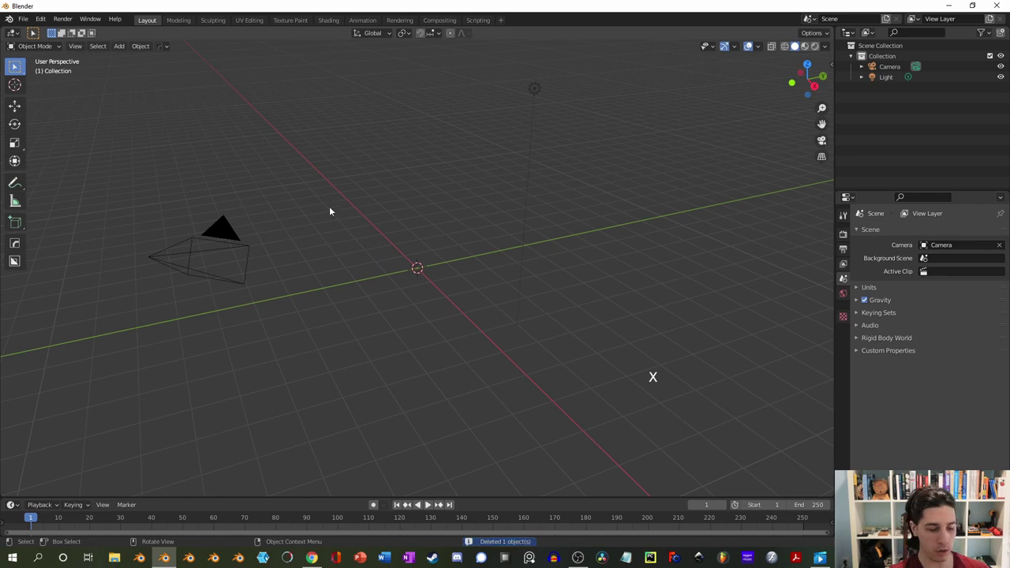
key("shift+a")
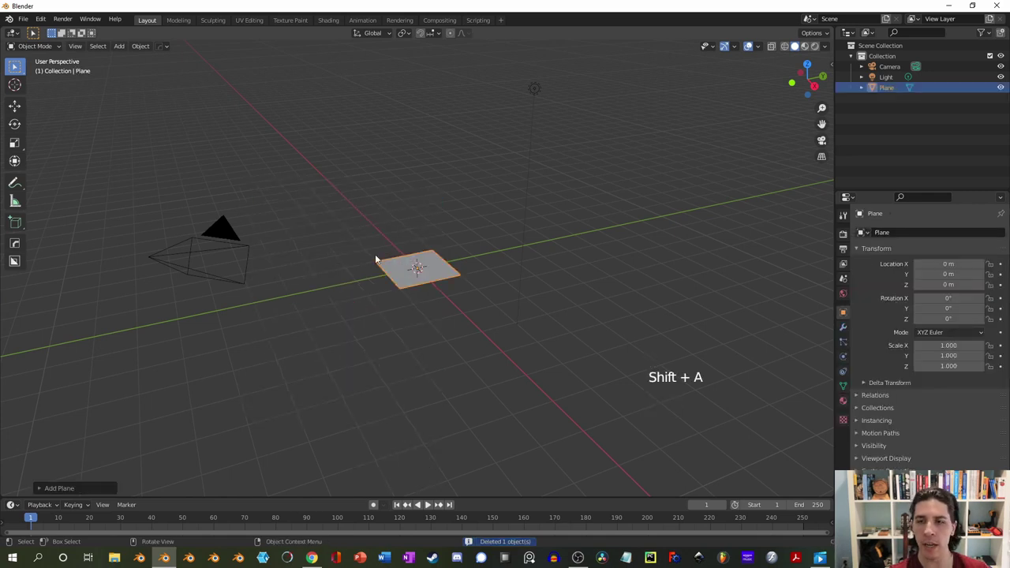
middle_click(400, 273)
scroll("up", 3)
Loop-cut the plane twice in each direction into a three-by-three grid and switch to face selection
key("Tab")
key("ctrl+r")
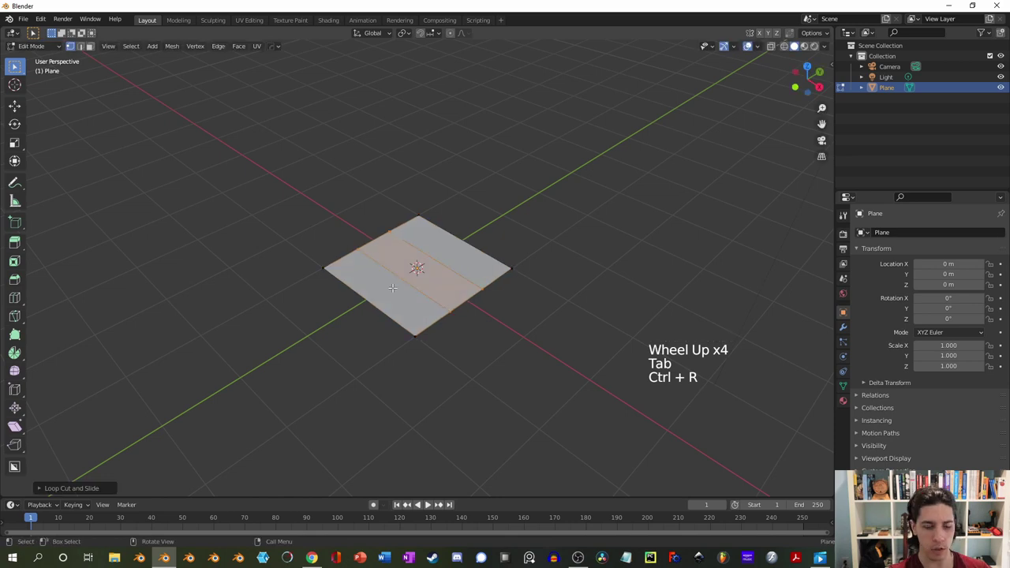
key("ctrl+r")
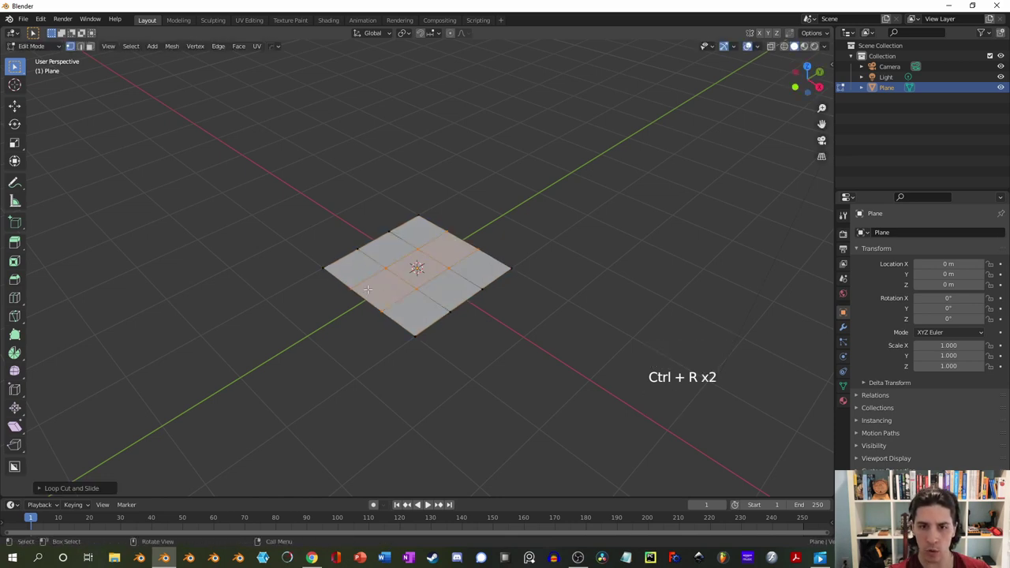
key("2")
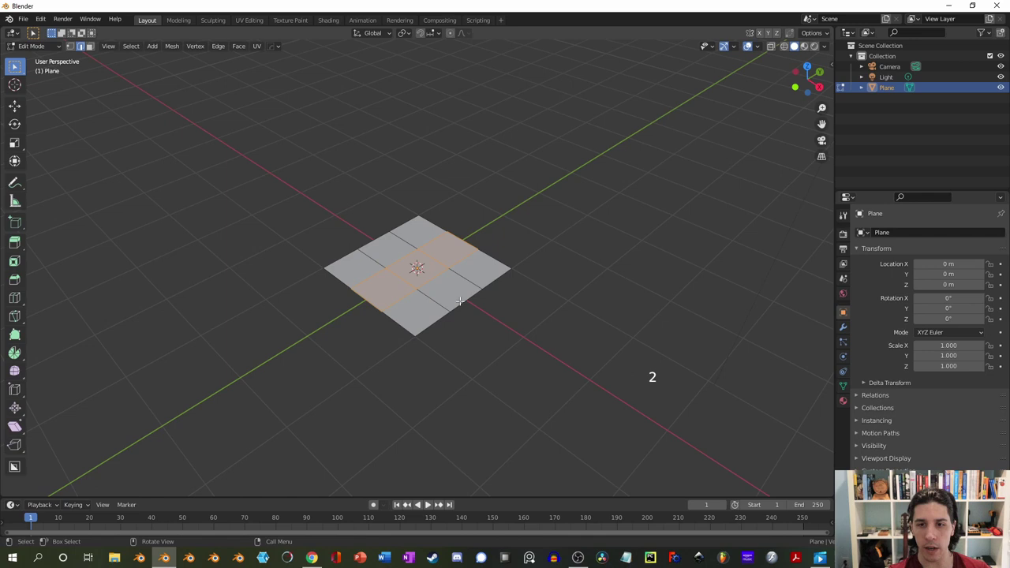
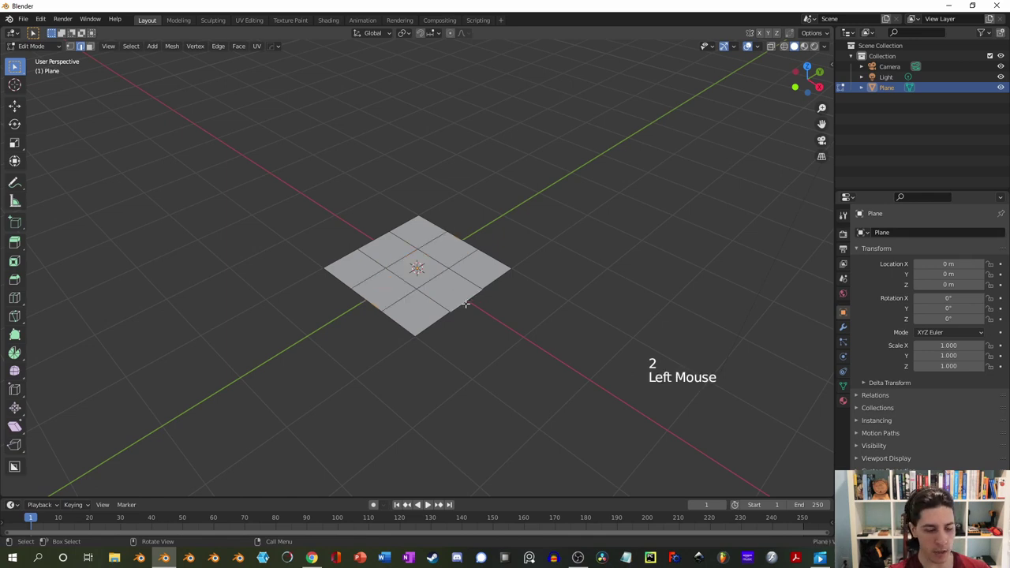
Extrude the bottom middle face downward one square in top view
key("e")
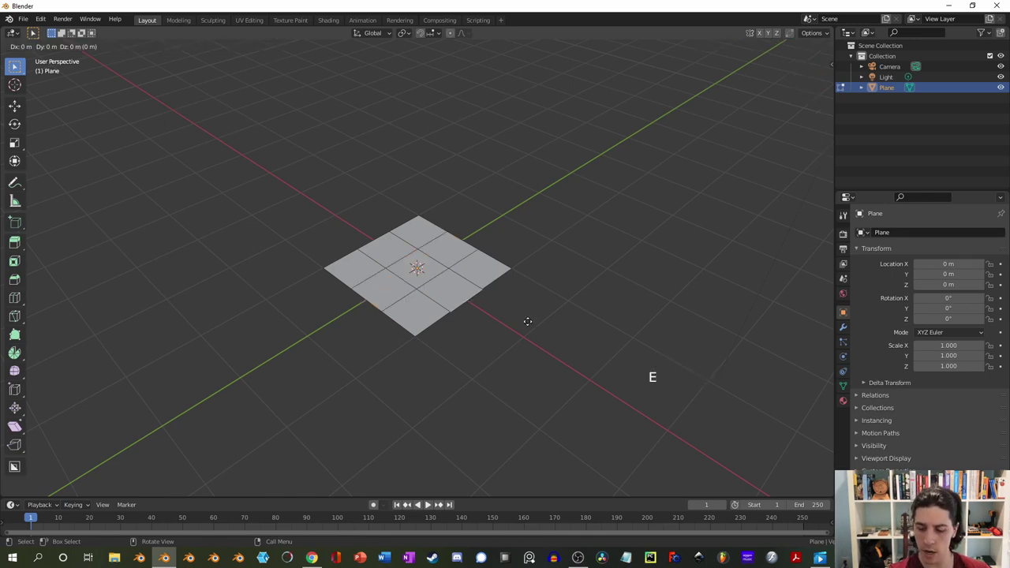
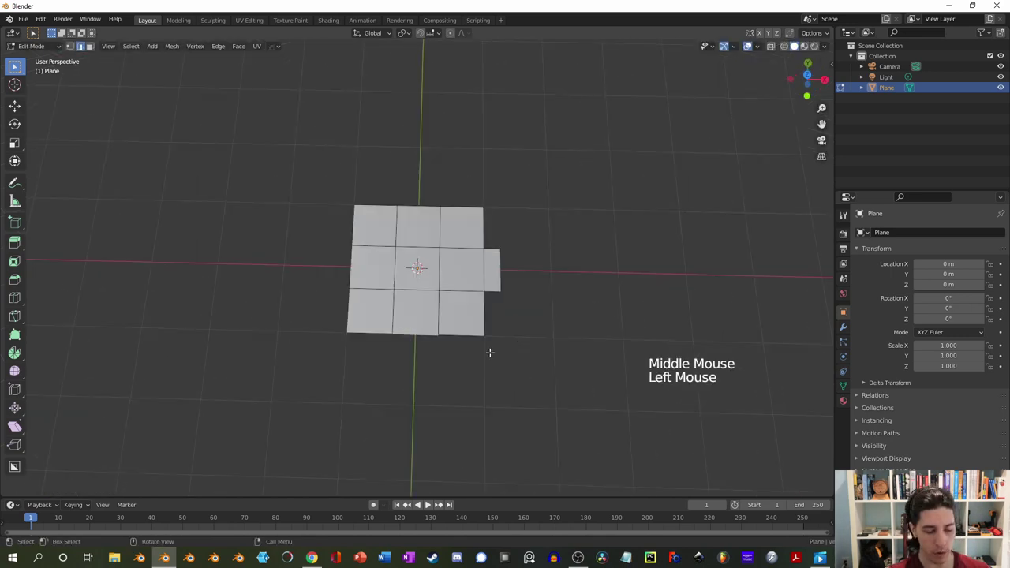
key("e")
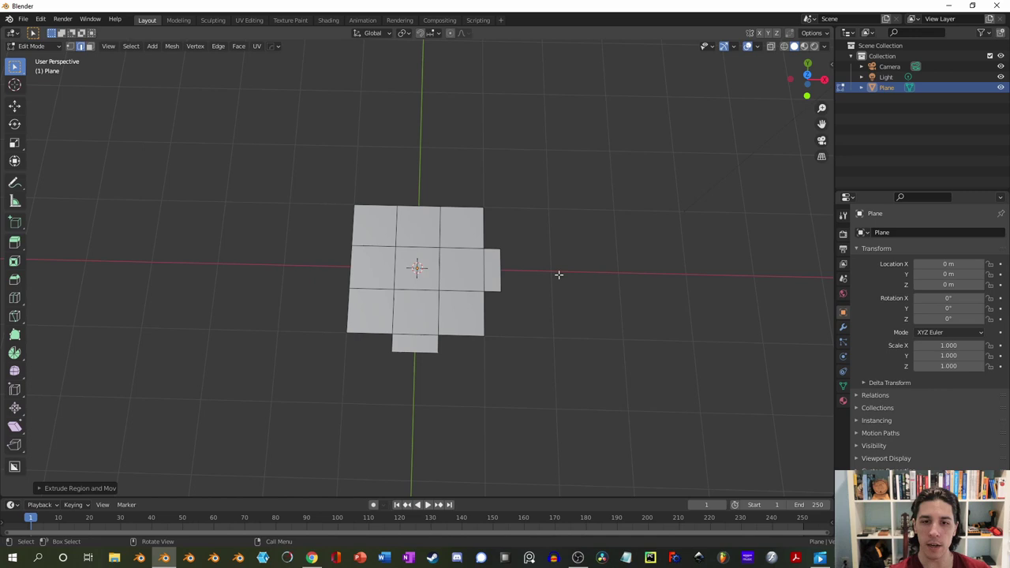
Add a Mirror modifier on X and Y to the plane and apply it permanently
key("Tab")
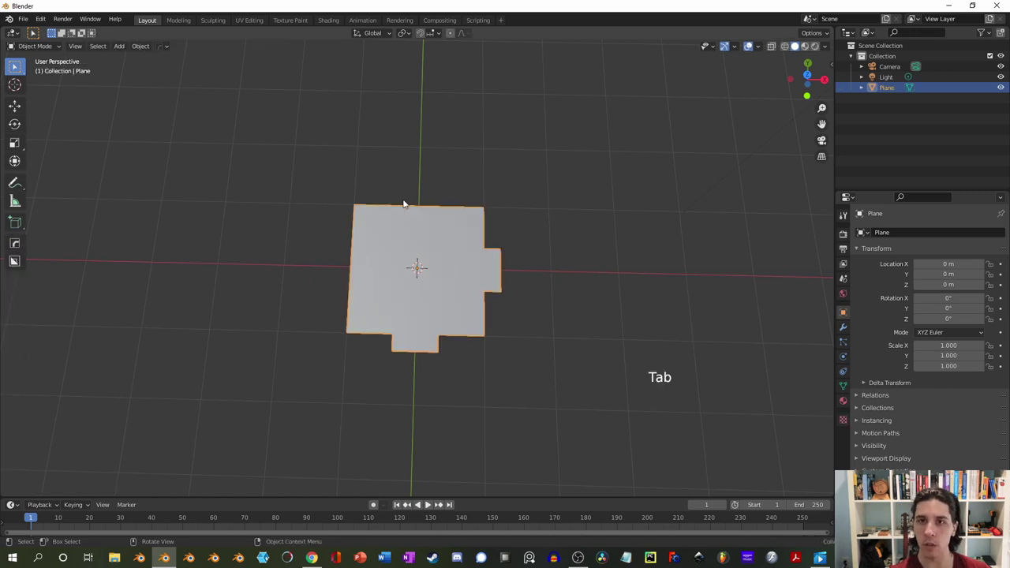
left_click(847, 331)
left_click(889, 237)
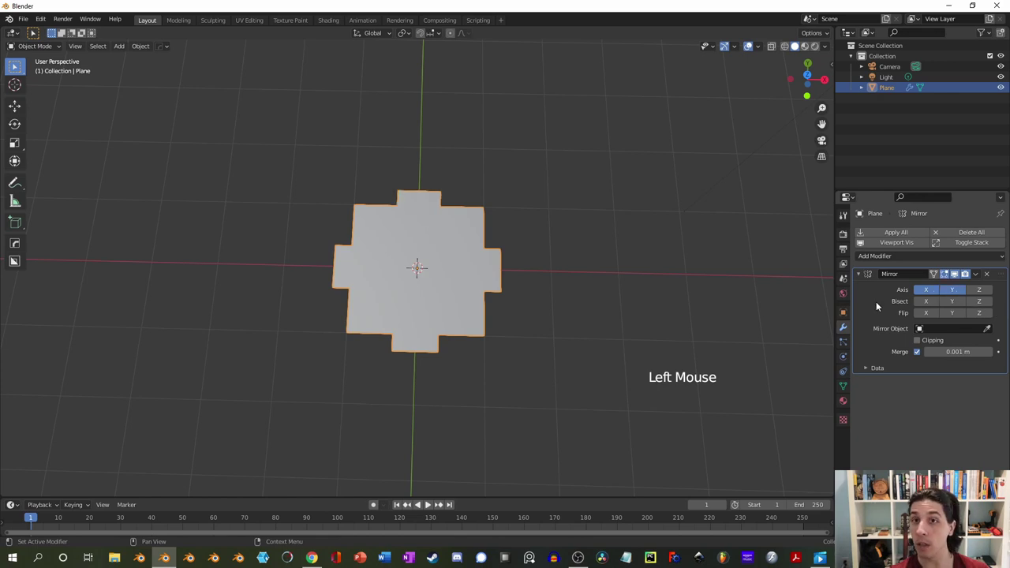
left_click(880, 305)
key("ctrl+a")
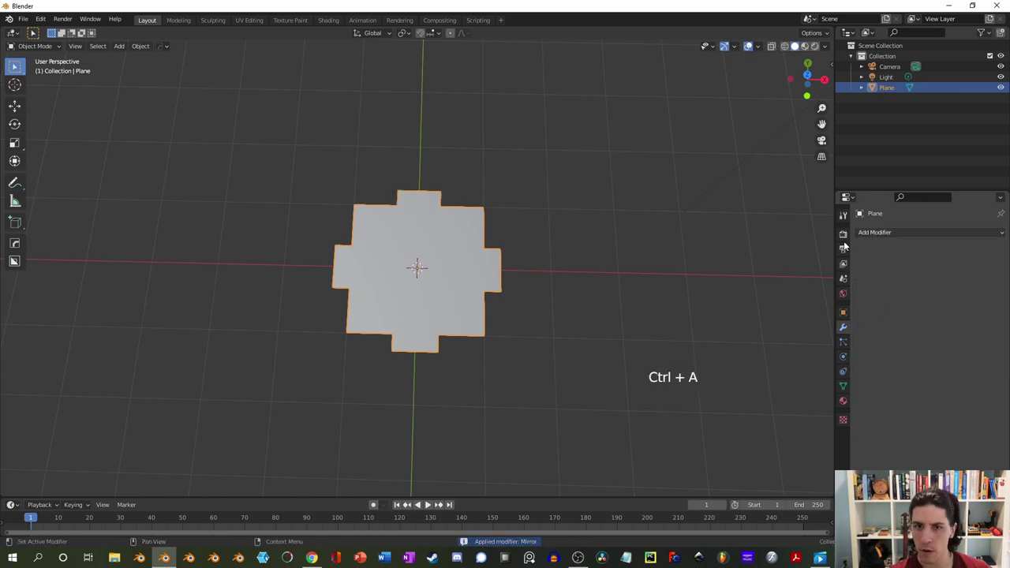
Add two Array modifiers with count 5, offset X 1 and Y 1, forming the cross-holed sheet
scroll("down", 3)
left_click(910, 237)
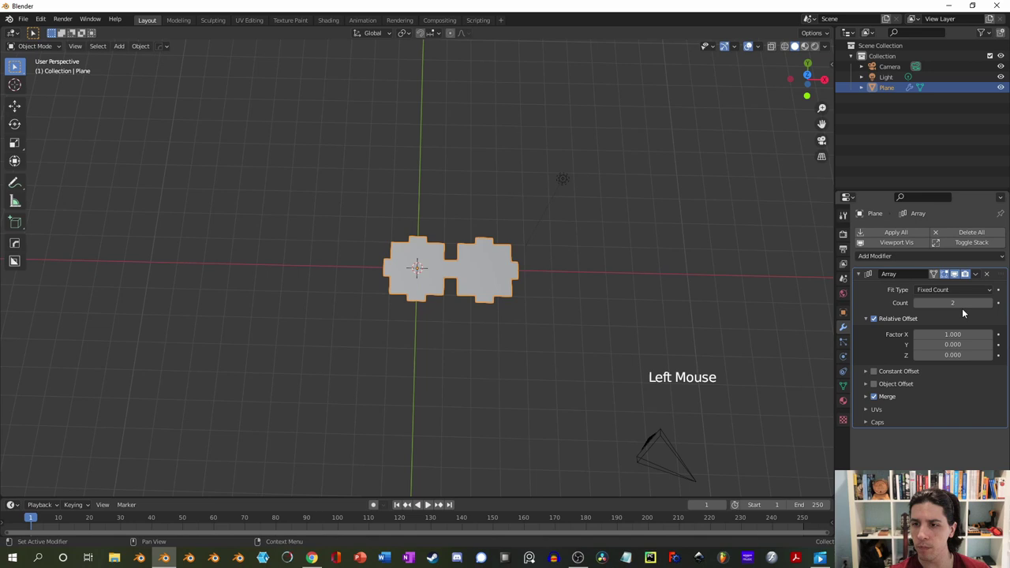
left_click(994, 306)
double_click(995, 306)
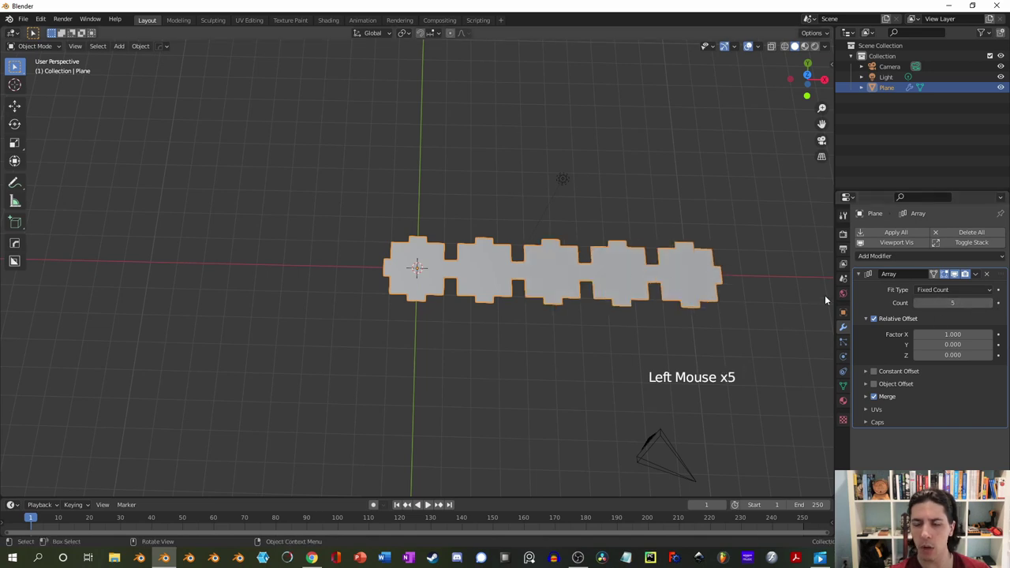
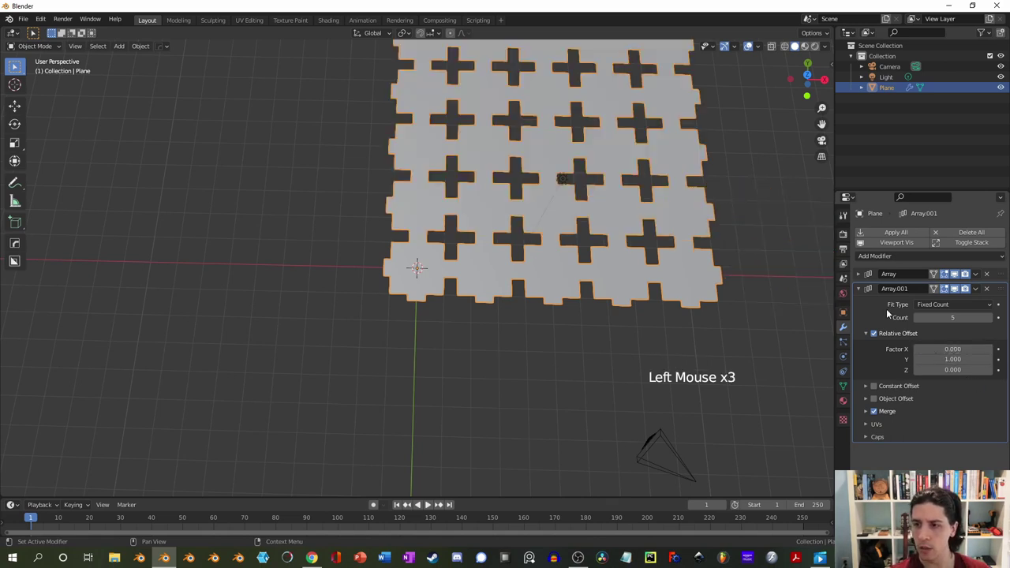
scroll("down", 3)
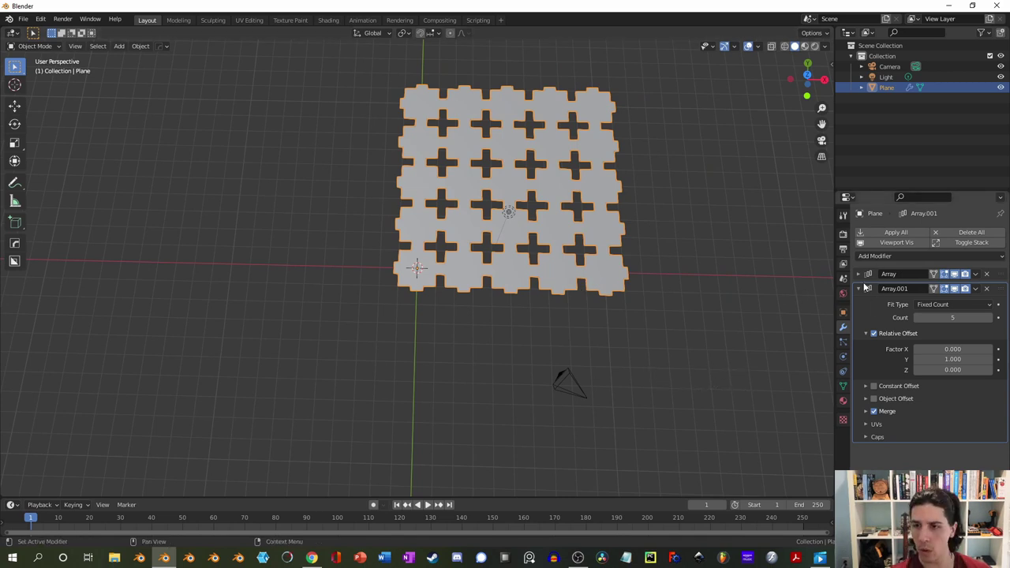
left_click(862, 293)
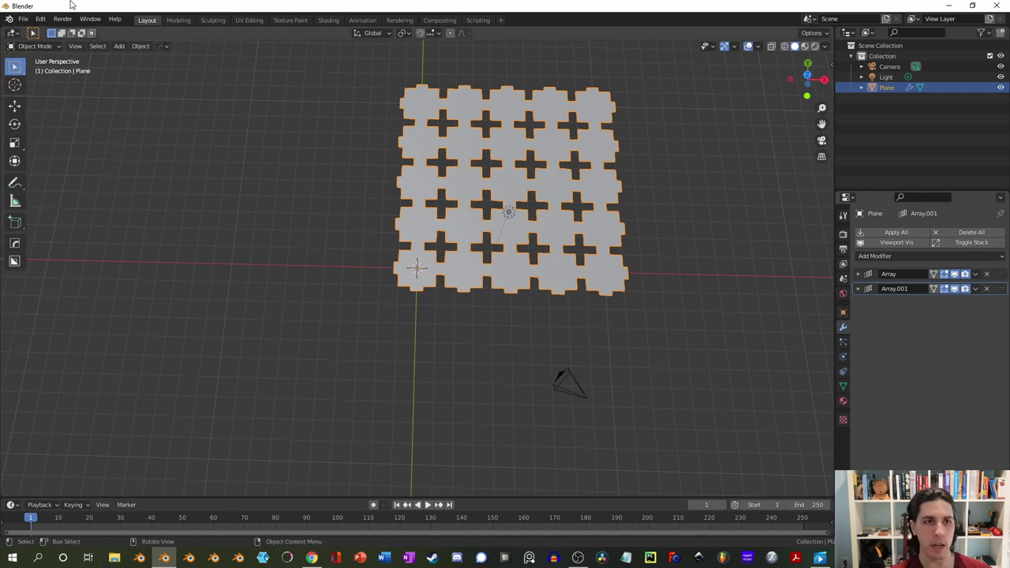
Enable the Modifier Tools add-on in Preferences and apply all modifiers
left_click(42, 20)
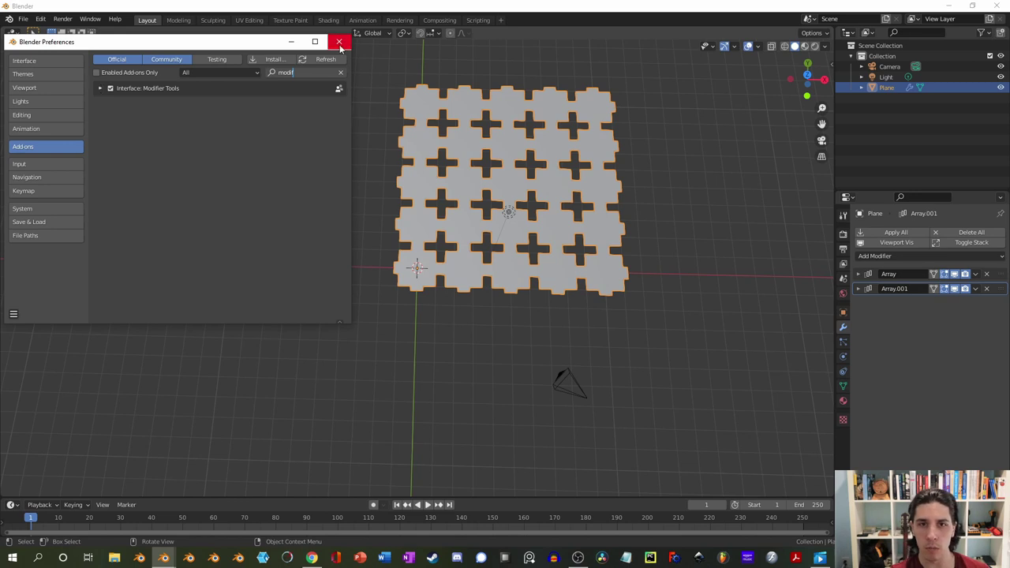
left_click(907, 234)
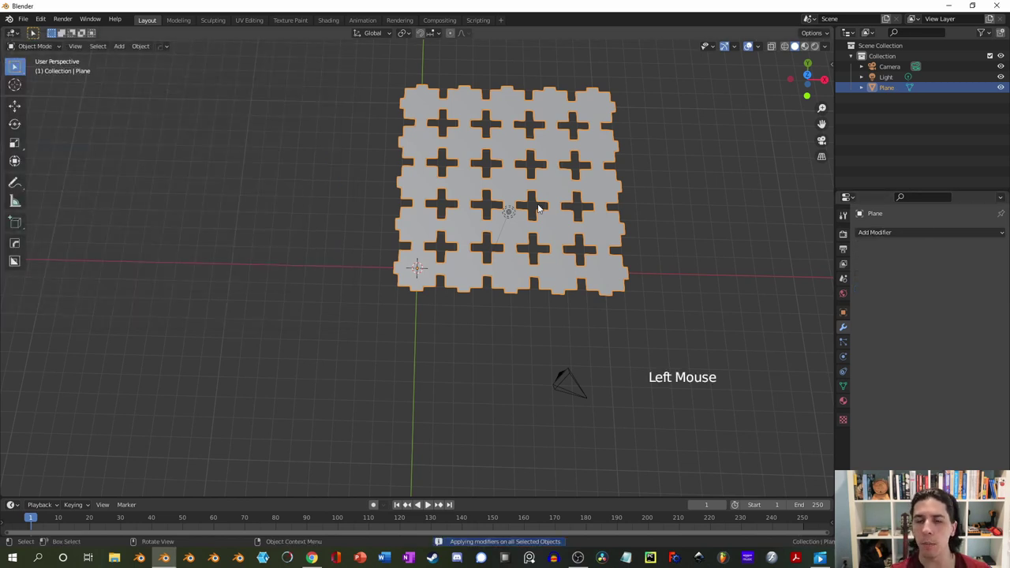
Set the plane's origin to its geometry and clear its location back to world origin
right_click(508, 189)
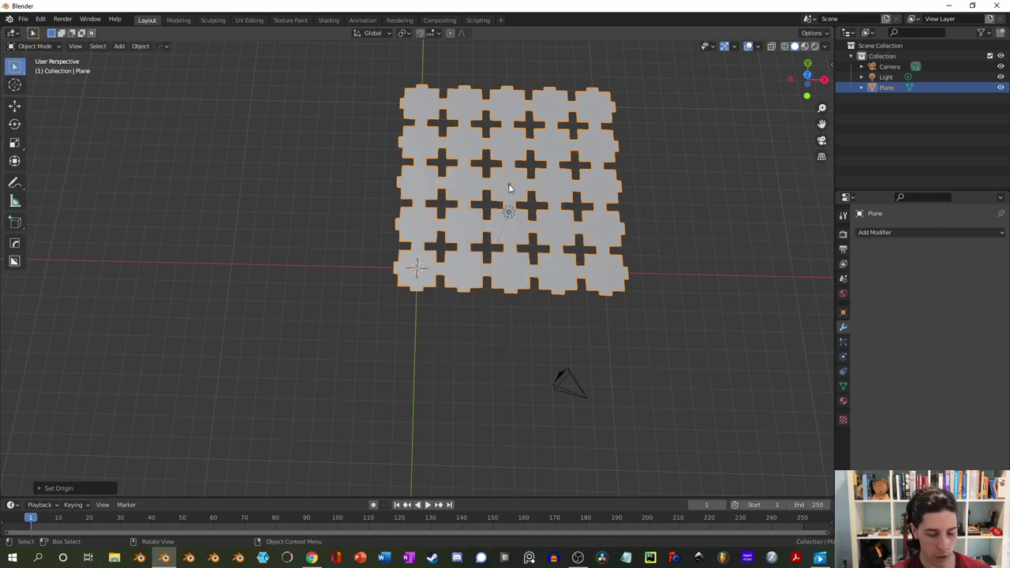
key("alt+g")
scroll("up", 3)
middle_click(473, 297)
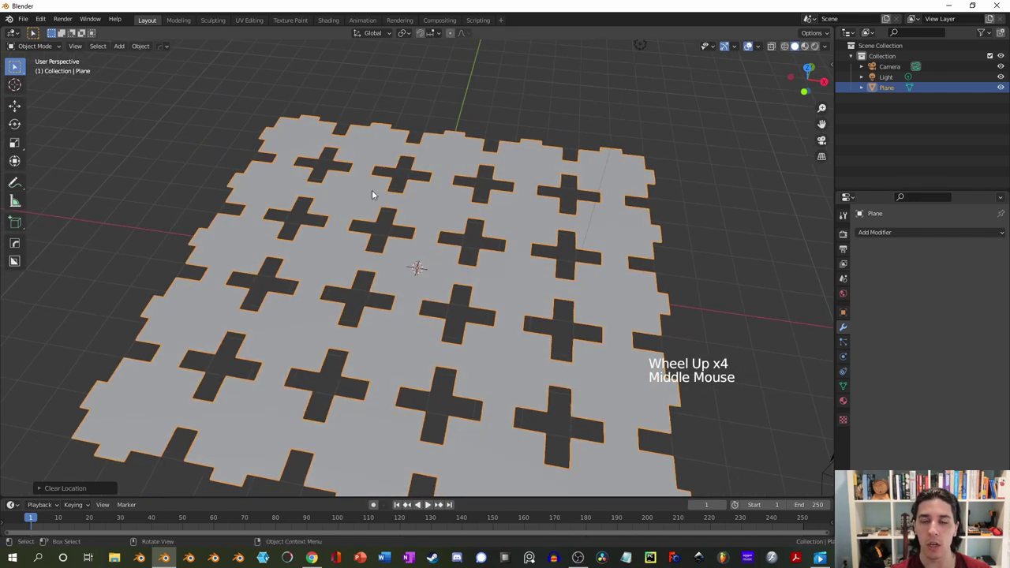
scroll("down", 3)
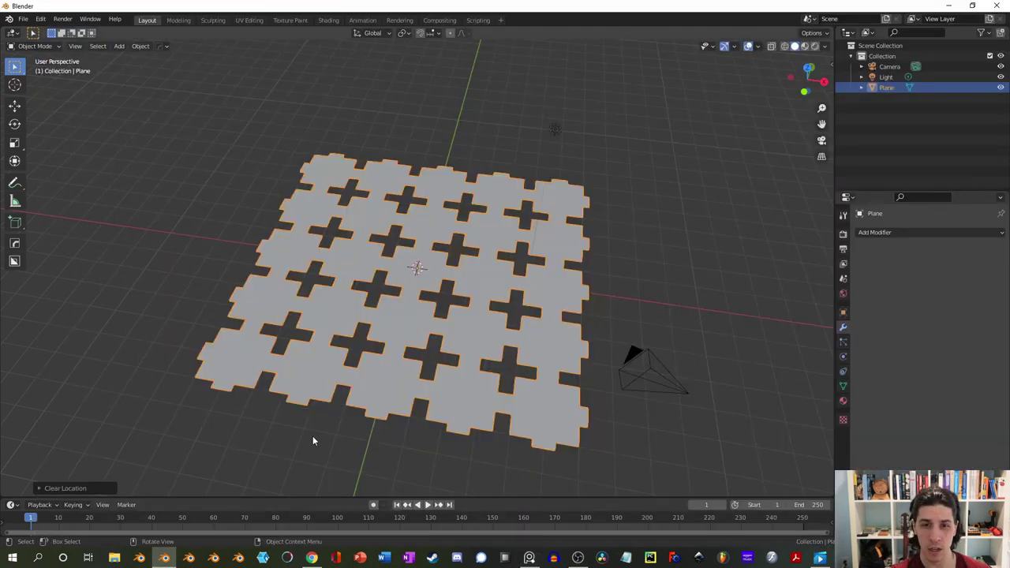
key("shift+a")
Scale the new plane up to about eight times its size
scroll("down", 3)
middle_click(463, 262)
key("s")
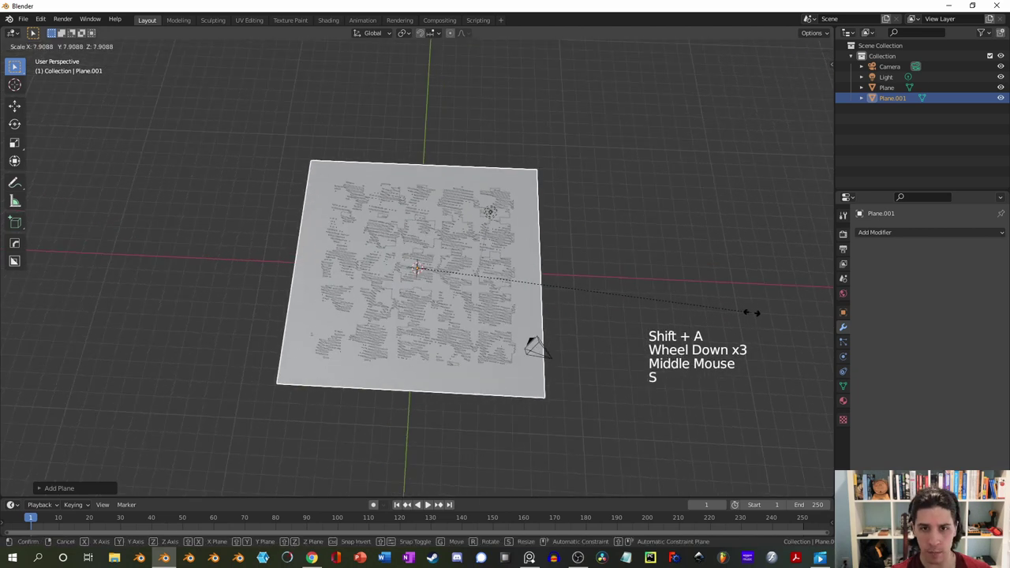
middle_click(475, 281)
Inset a thin border into the large plane and remove its inner face over the cross-hatching
key("Tab")
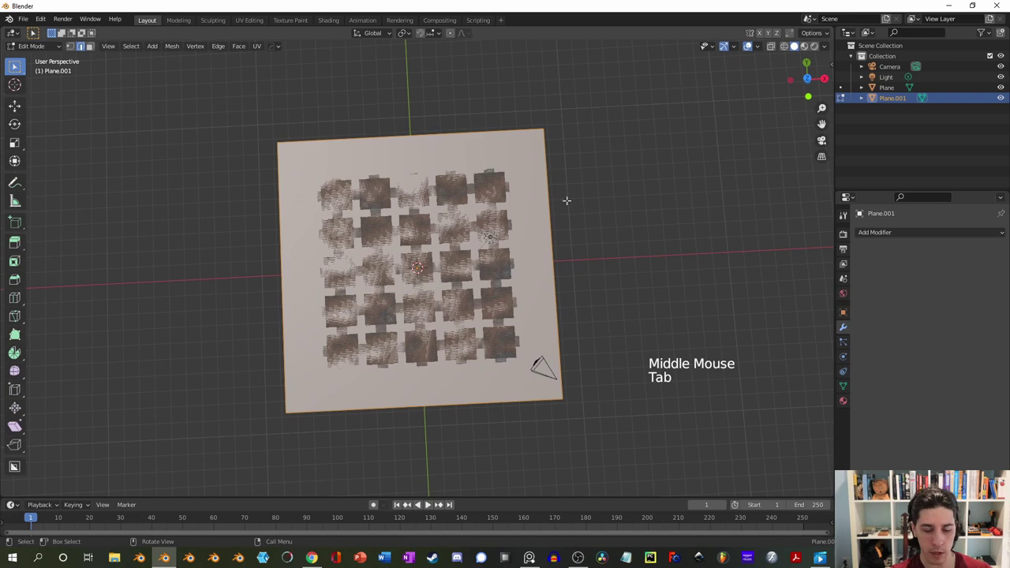
key("i")
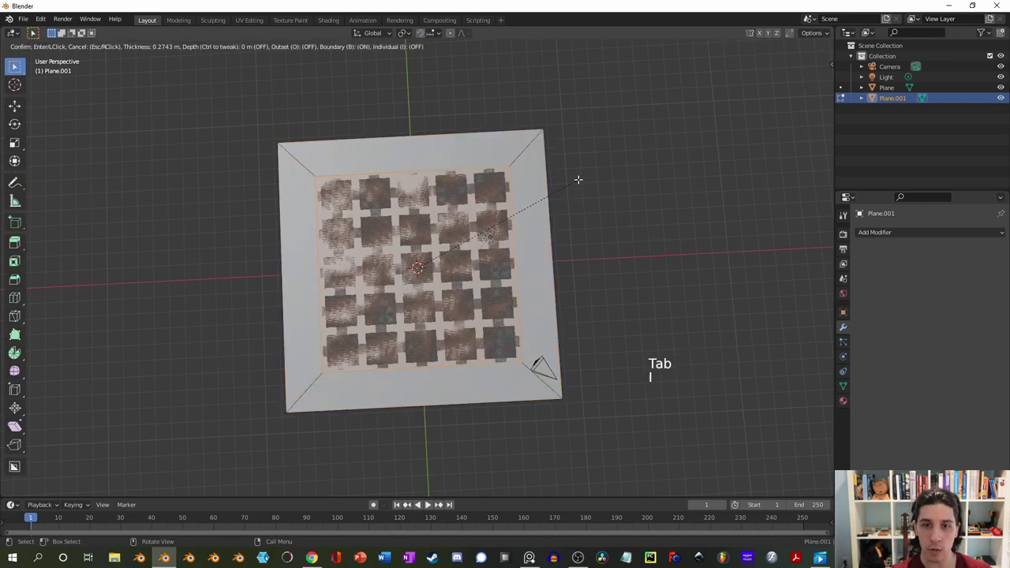
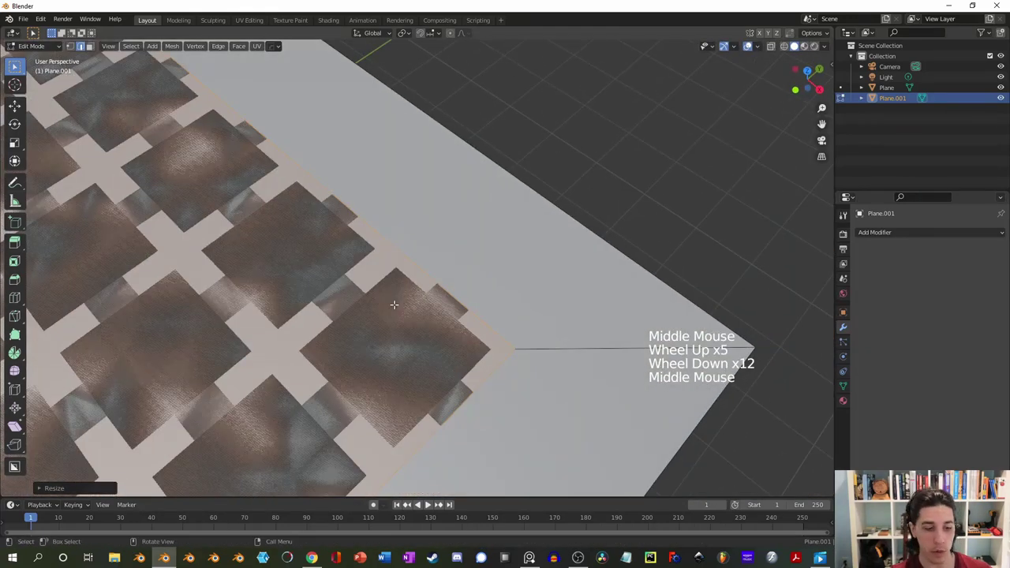
key("x")
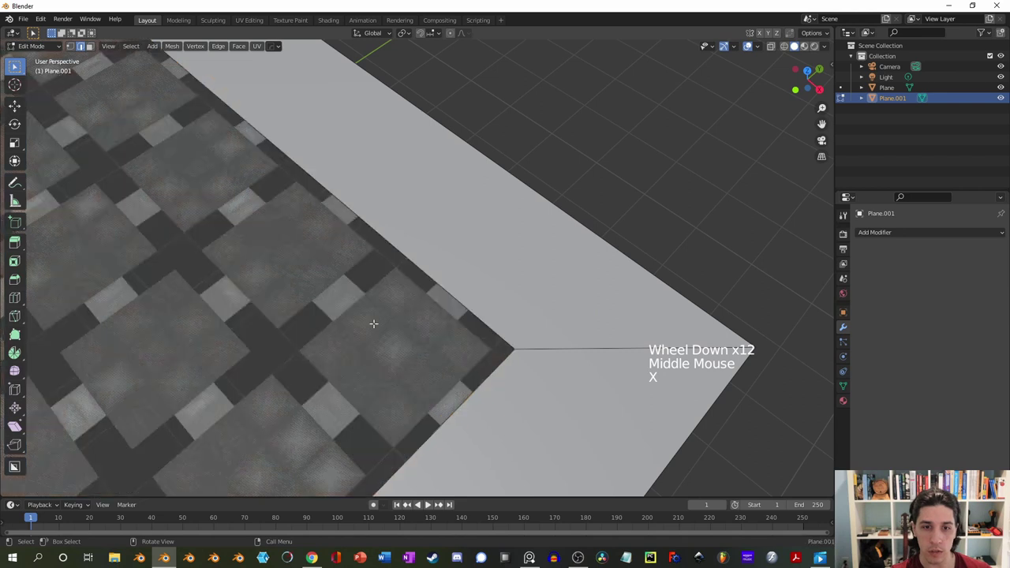
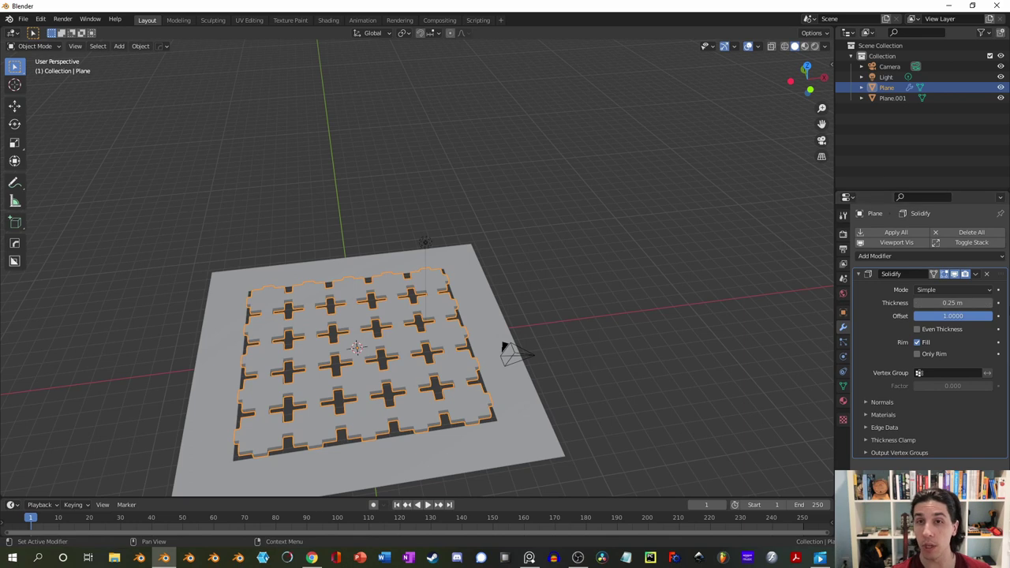
Add a Solidify modifier to the border plane with offset 1 and 0.25 m thickness
left_click(525, 444)
left_click(889, 239)
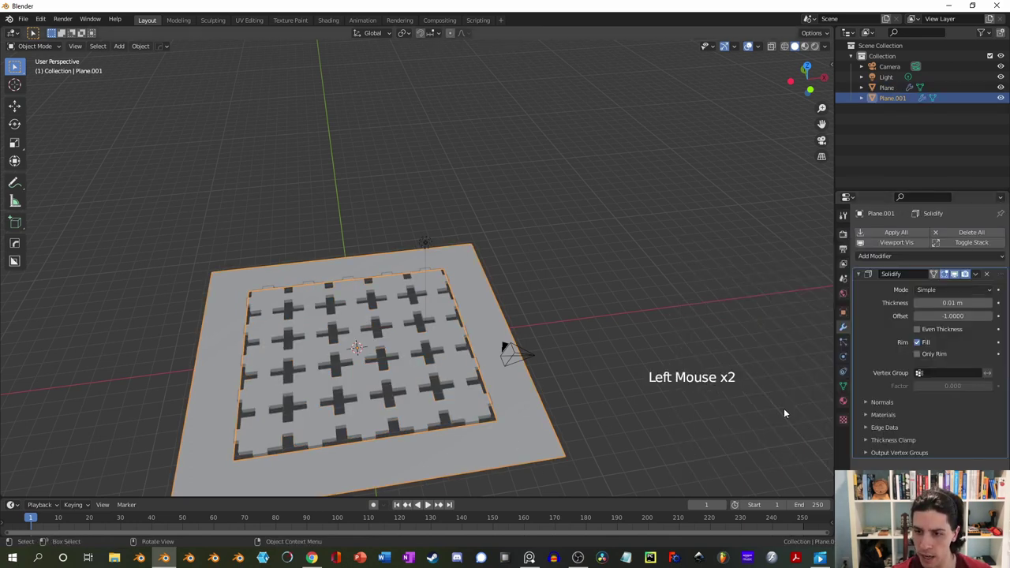
left_click(958, 318)
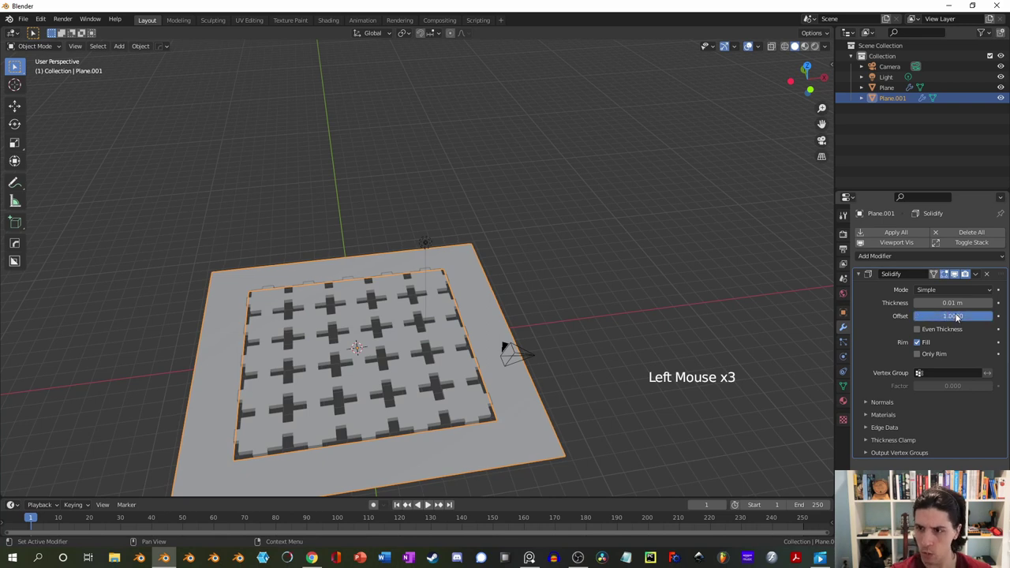
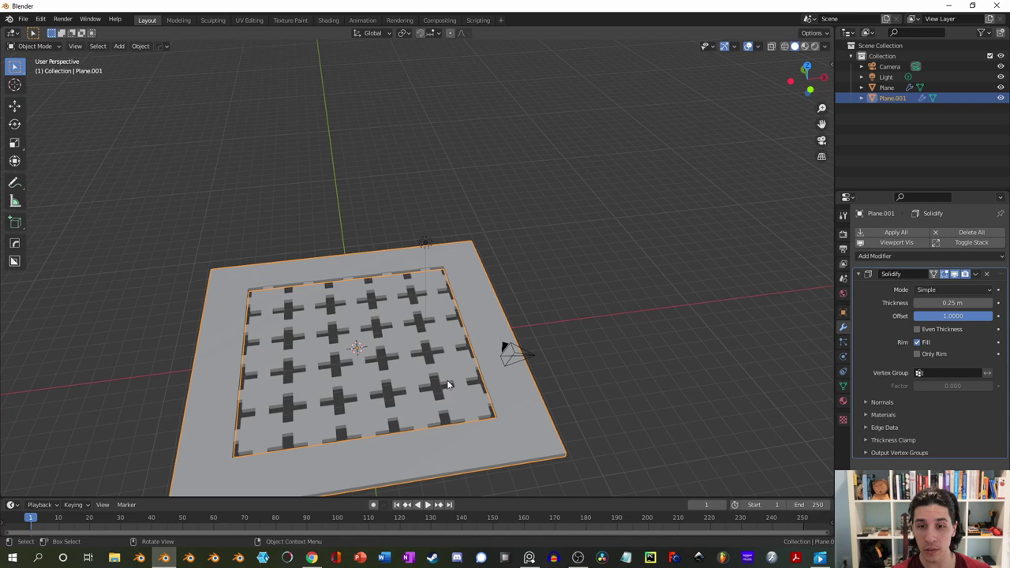
Drive the border's solidify thickness from the cross-hatched plane's and set it to 0.4 m
left_click(453, 394)
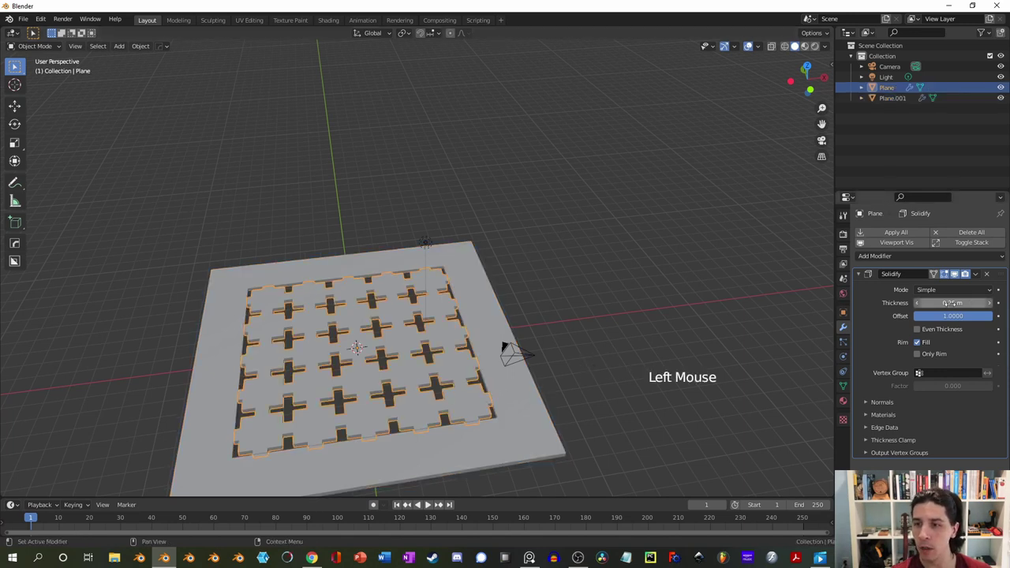
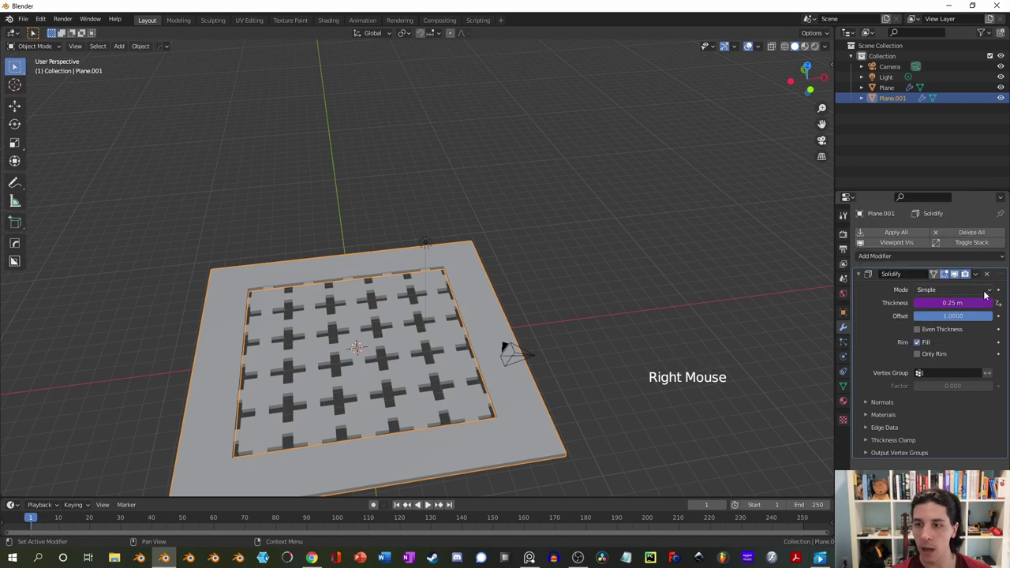
left_click(399, 340)
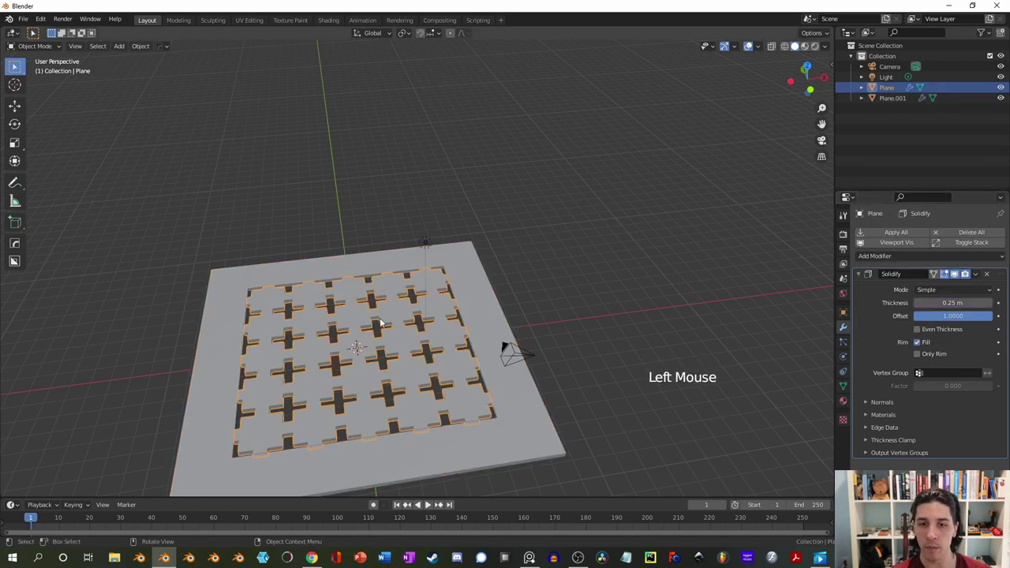
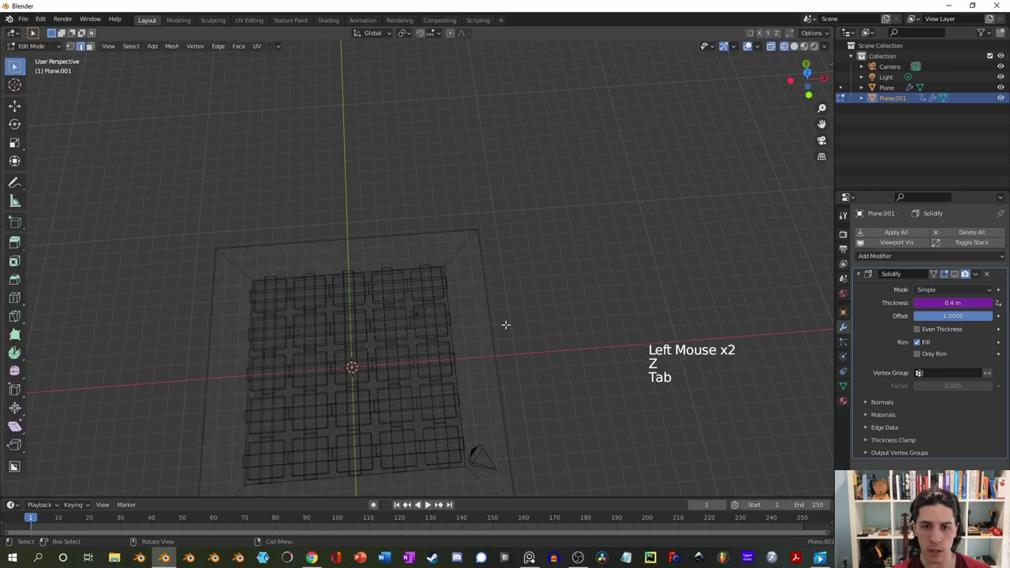
key("Tab")
key("2")
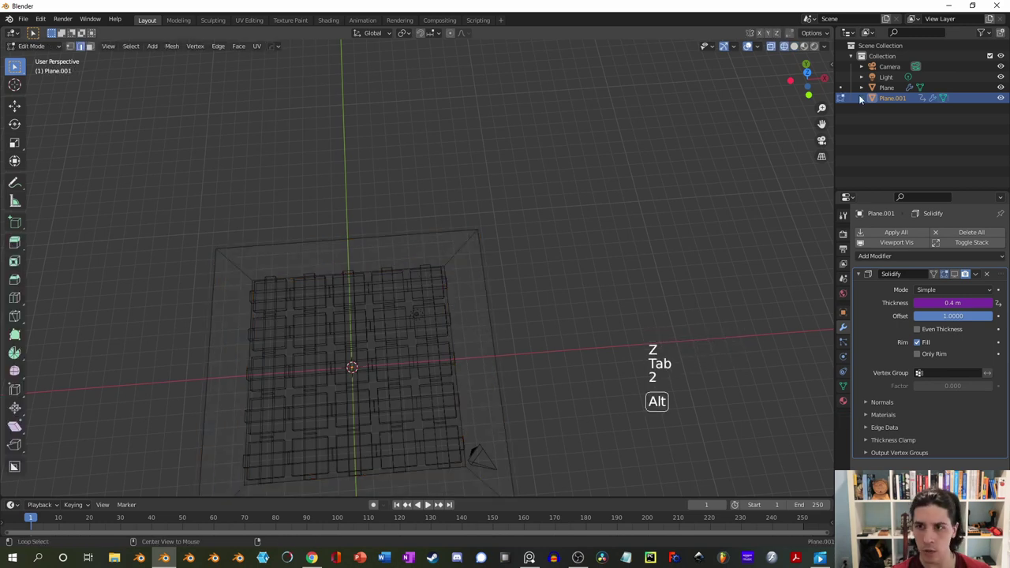
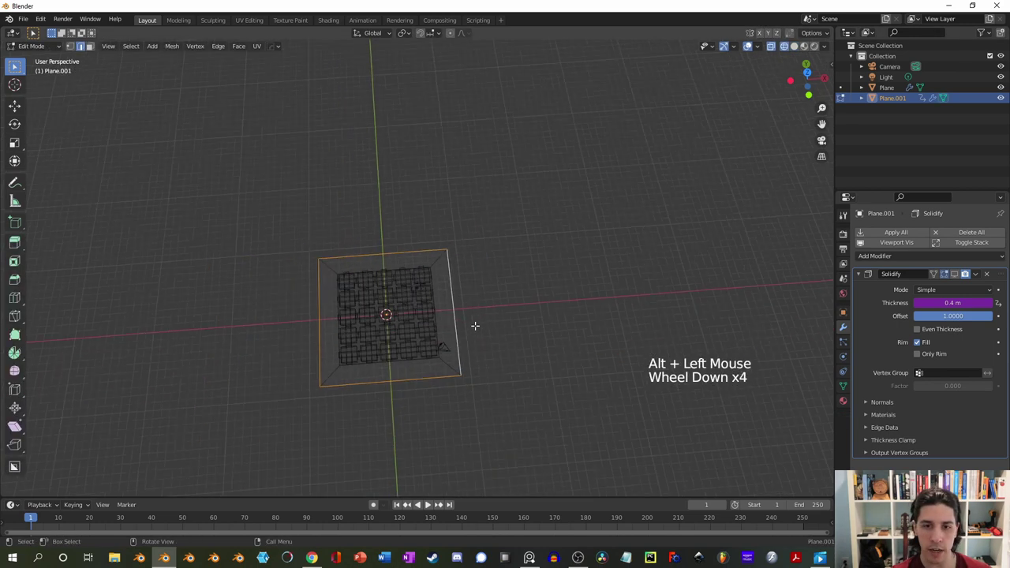
key("s")
key("Tab")
key("z")
scroll("up", 3)
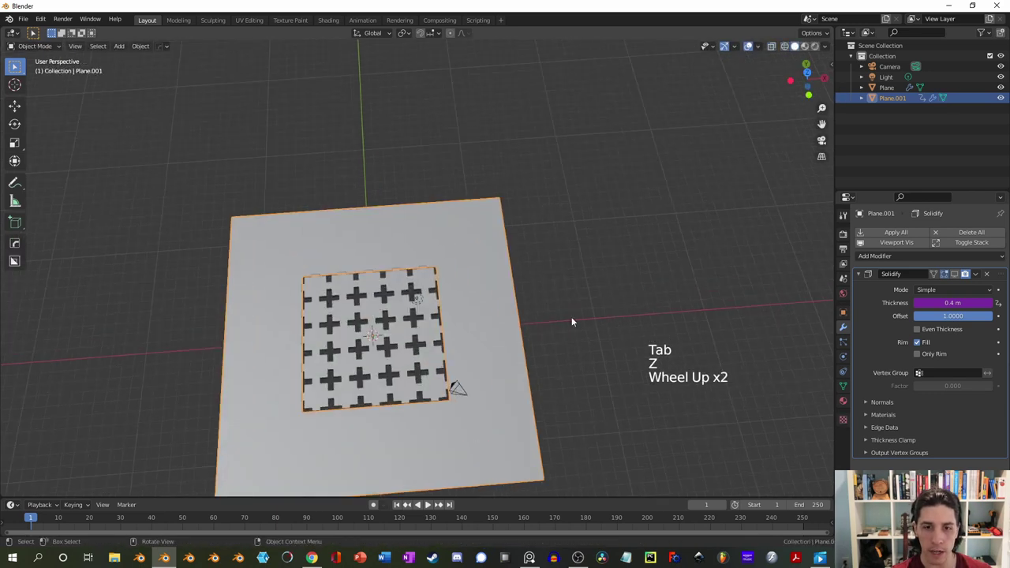
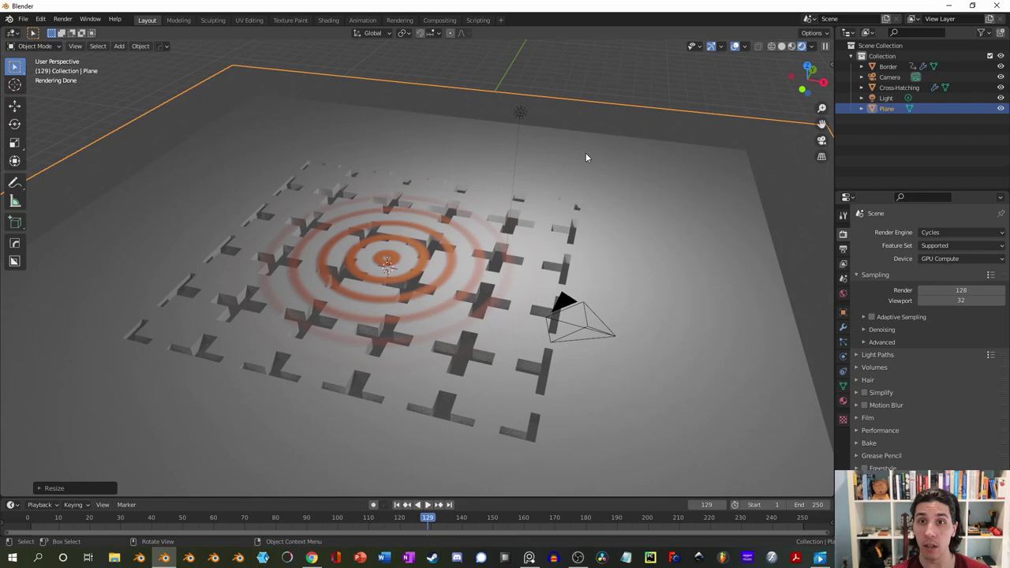
Scale all of the ring plane's geometry down to fit the cross-hatched grid area
middle_click(595, 158)
scroll("down", 3)
middle_click(565, 213)
scroll("down", 3)
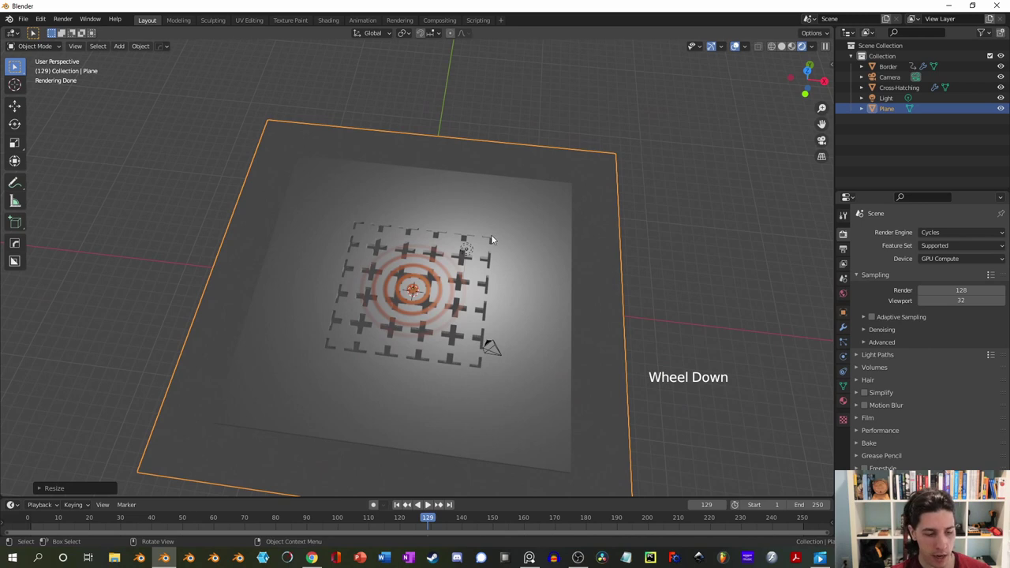
key("Tab")
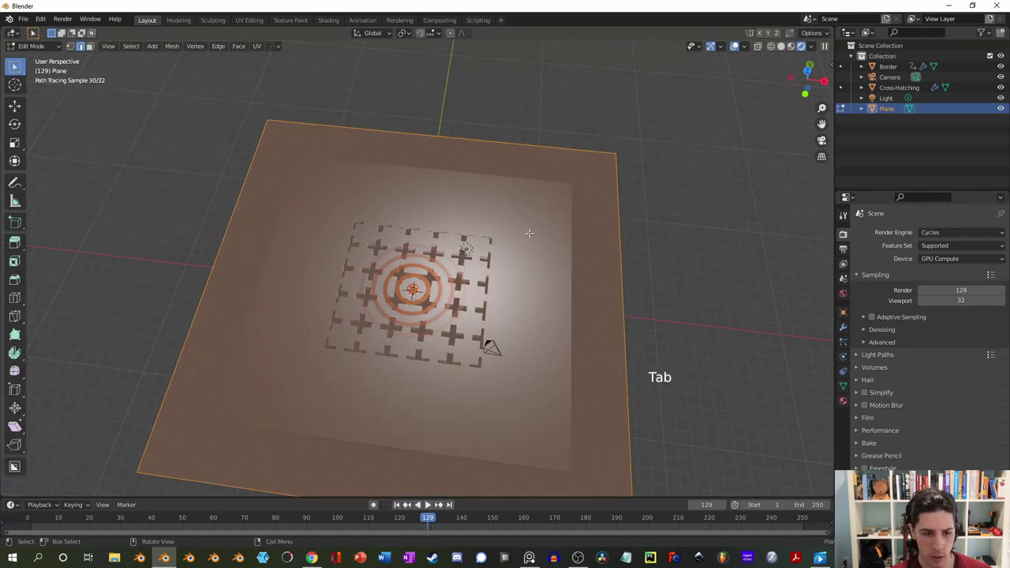
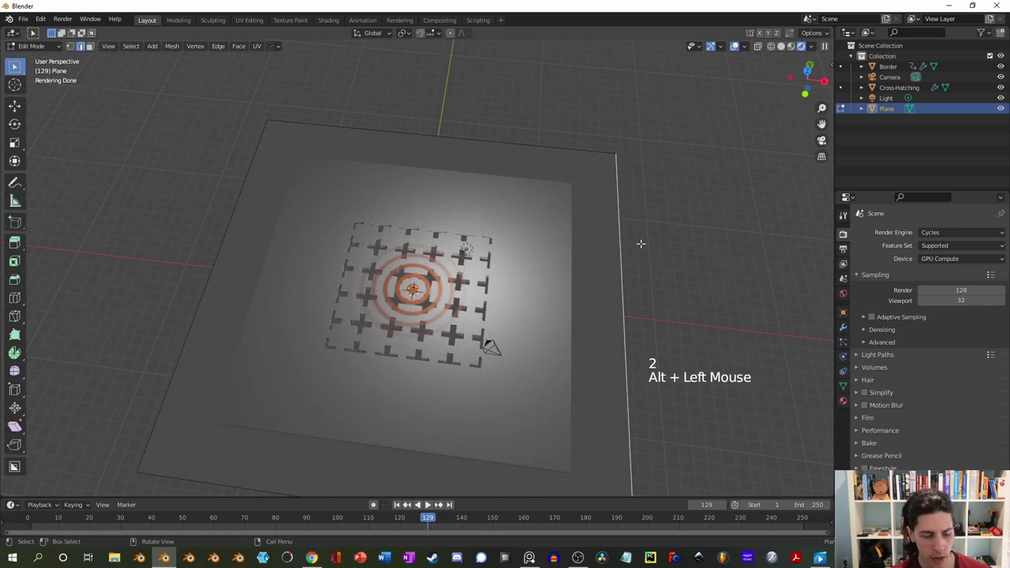
key("shift+g")
key("s")
key("Tab")
scroll("up", 3)
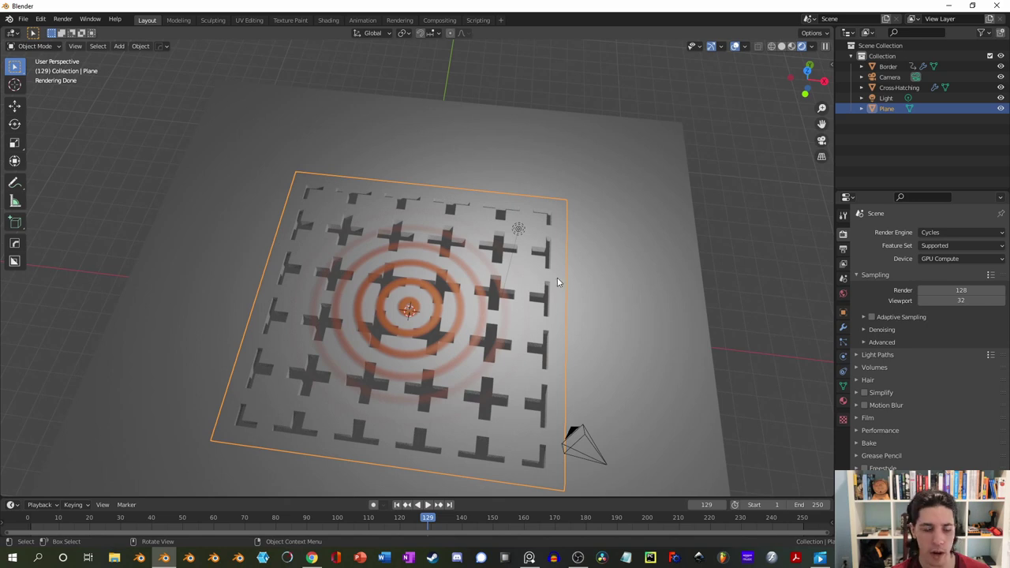
Rename the ring plane Pings and show visibility and selectability toggles in the outliner
key("F2")
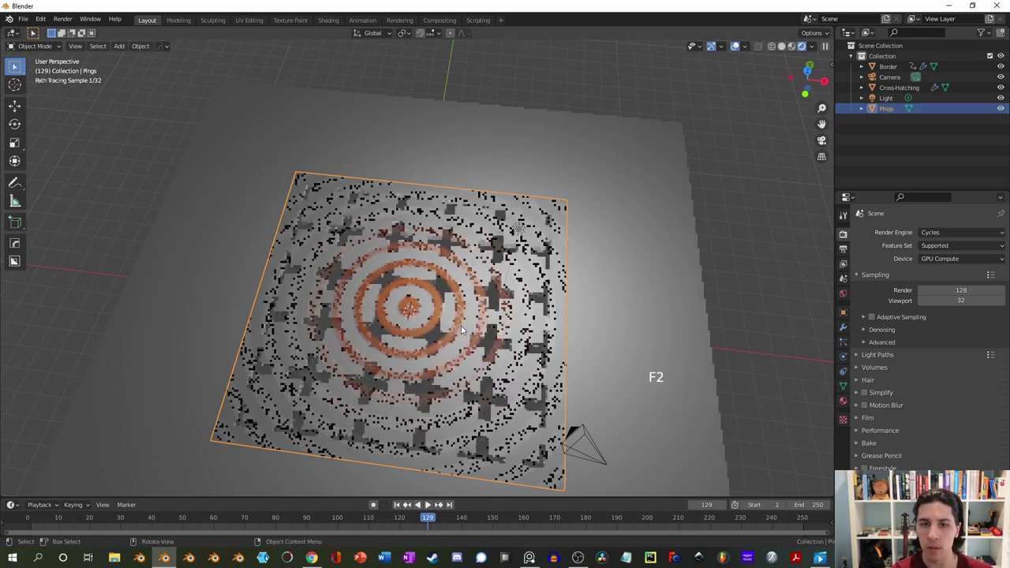
left_click(993, 34)
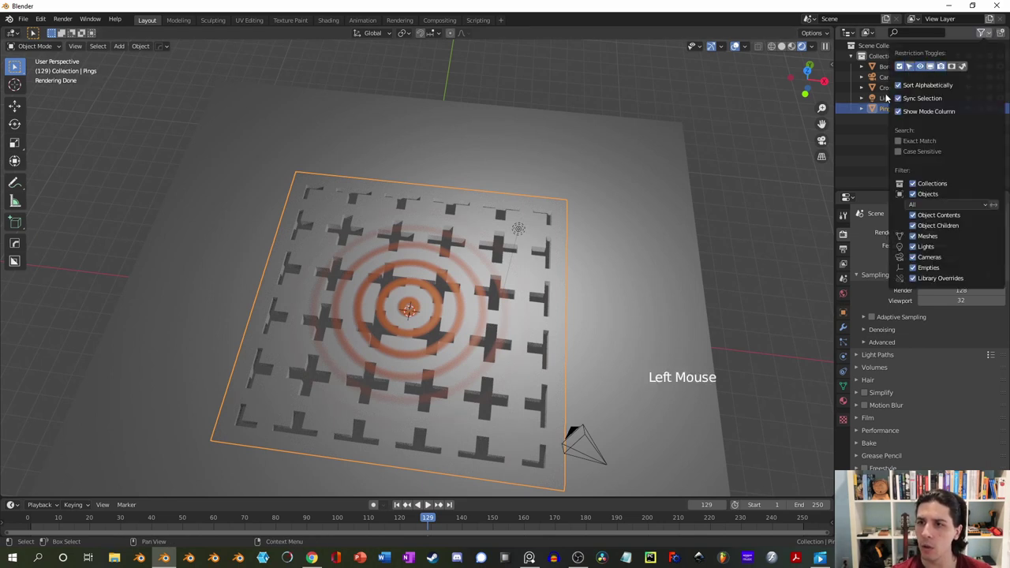
left_click(865, 147)
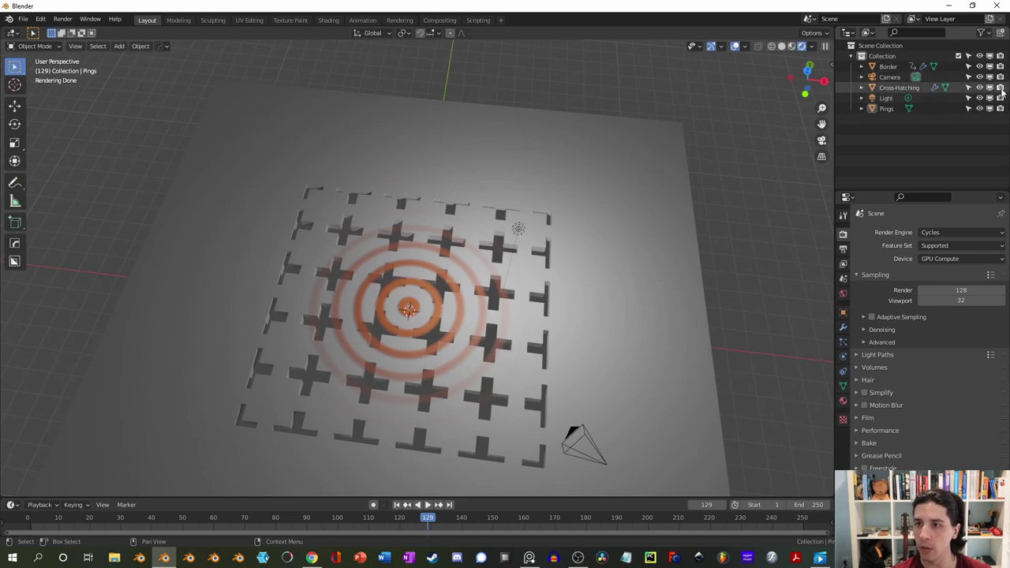
middle_click(664, 230)
scroll("up", 3)
Review the Cross-Hatching and Border materials and rename the border's material slot
left_click(622, 253)
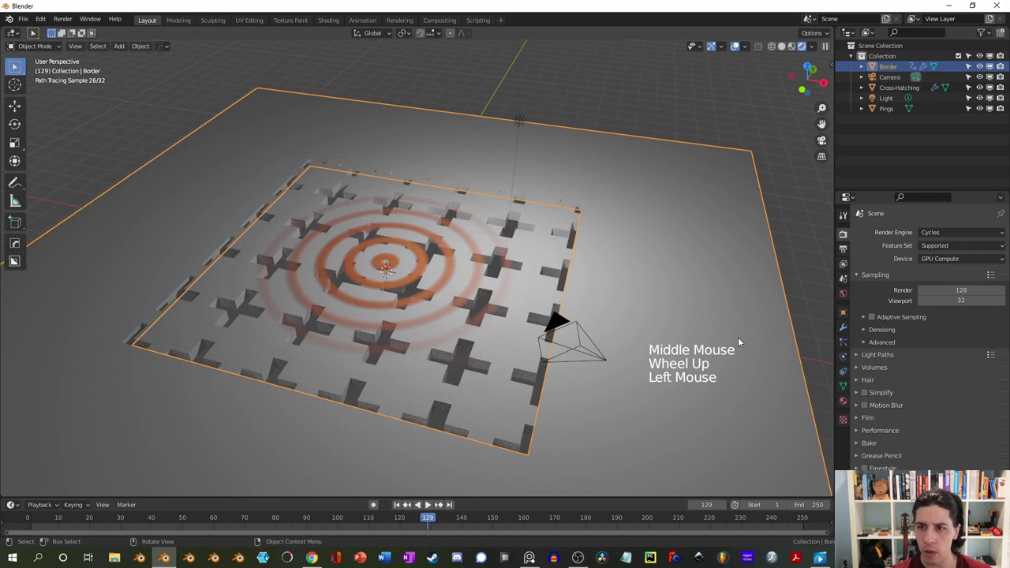
left_click(483, 423)
left_click(844, 406)
left_click(533, 432)
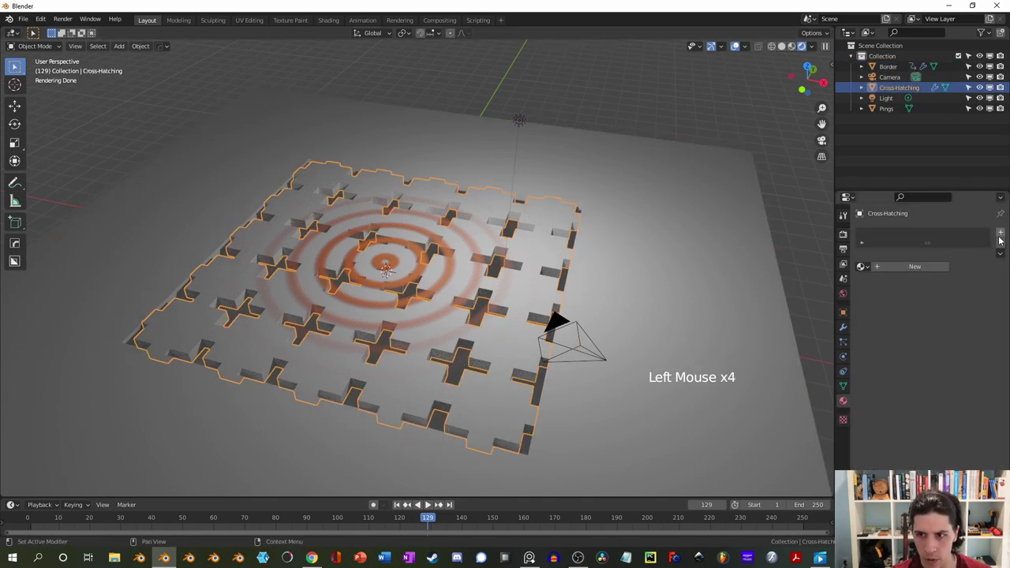
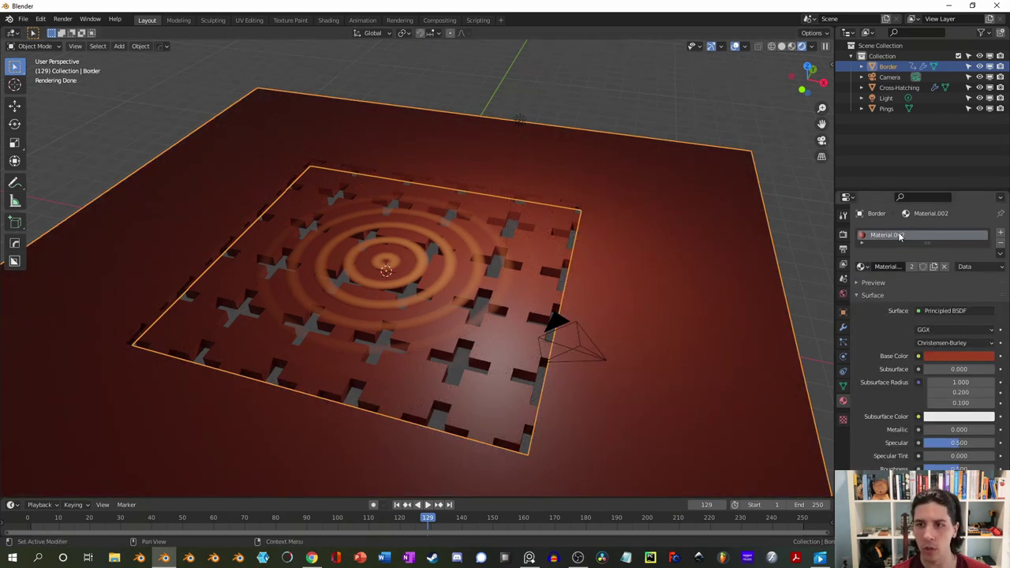
left_click(902, 237)
double_click(896, 240)
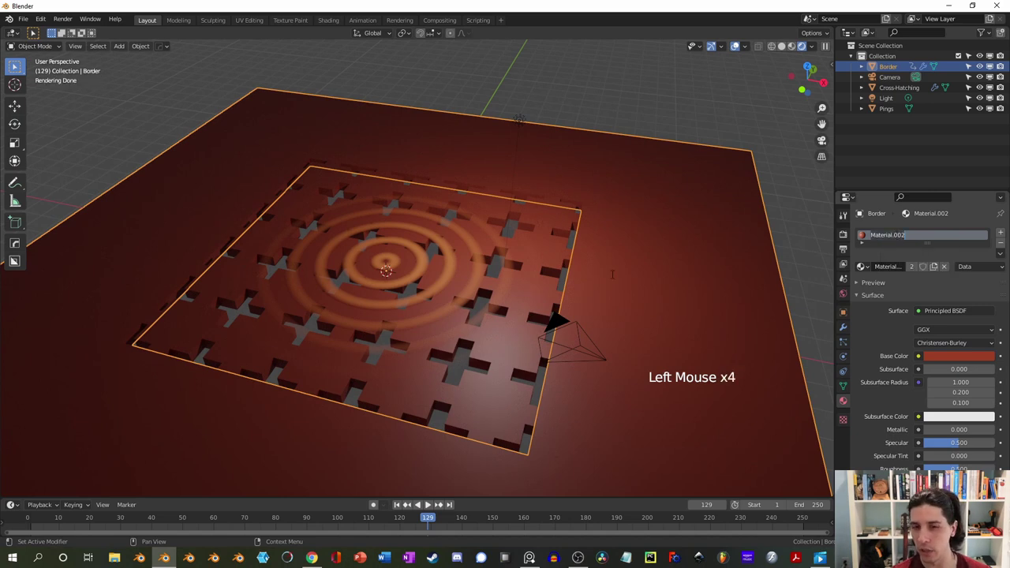
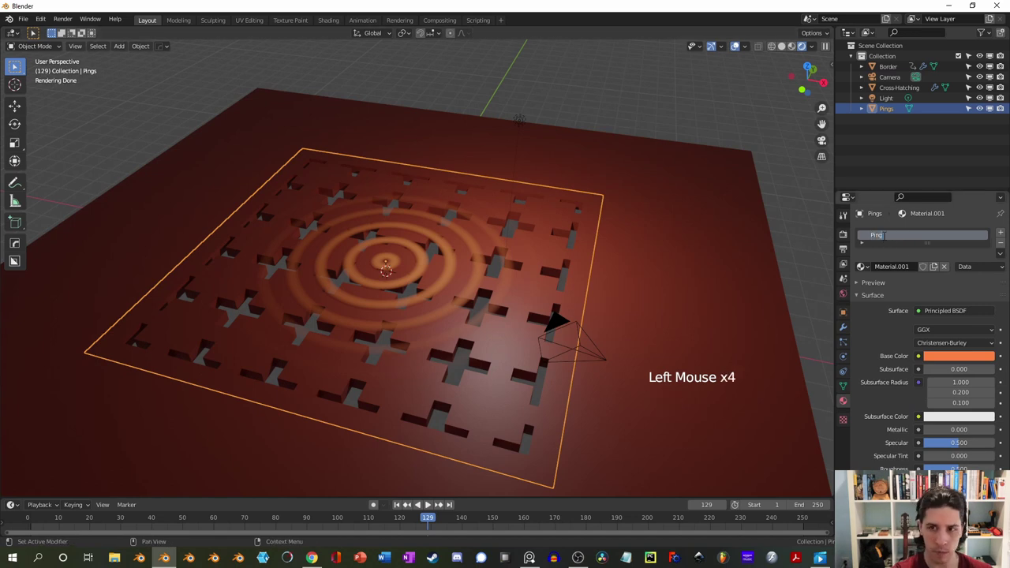
Raise Menthol about 1.9 m along Z and scale it by roughly 1.94
left_click(809, 227)
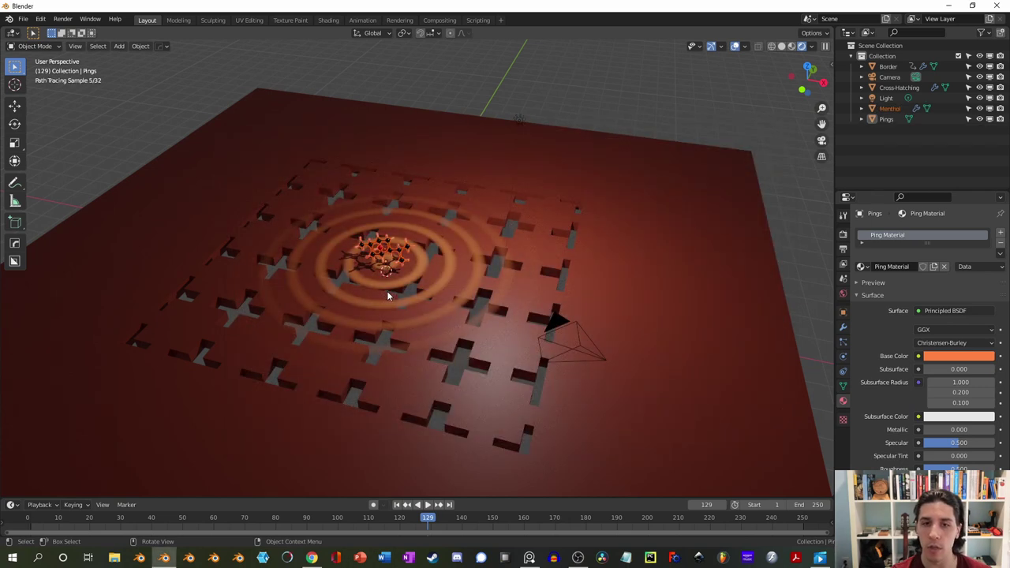
key("g")
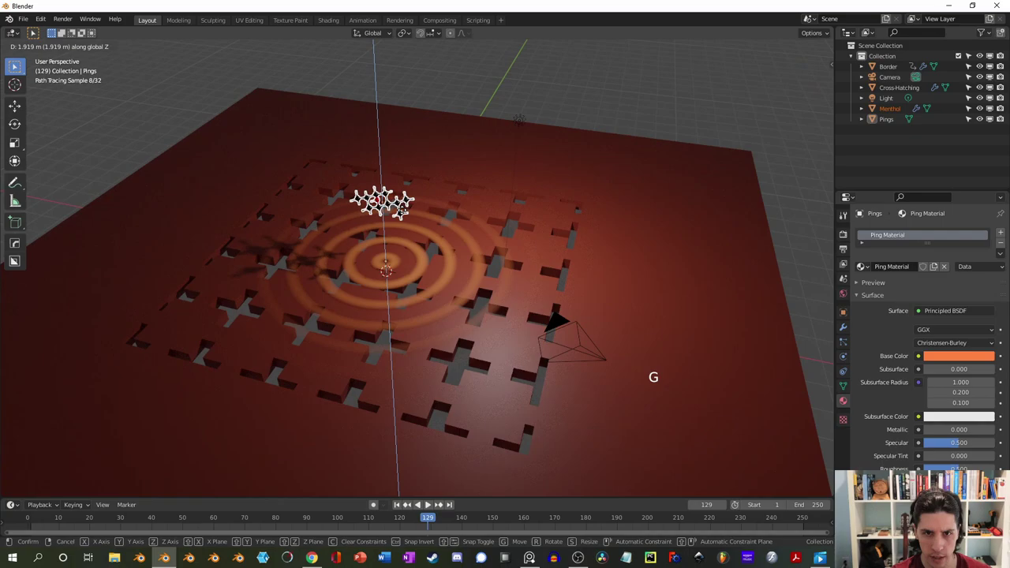
key("s")
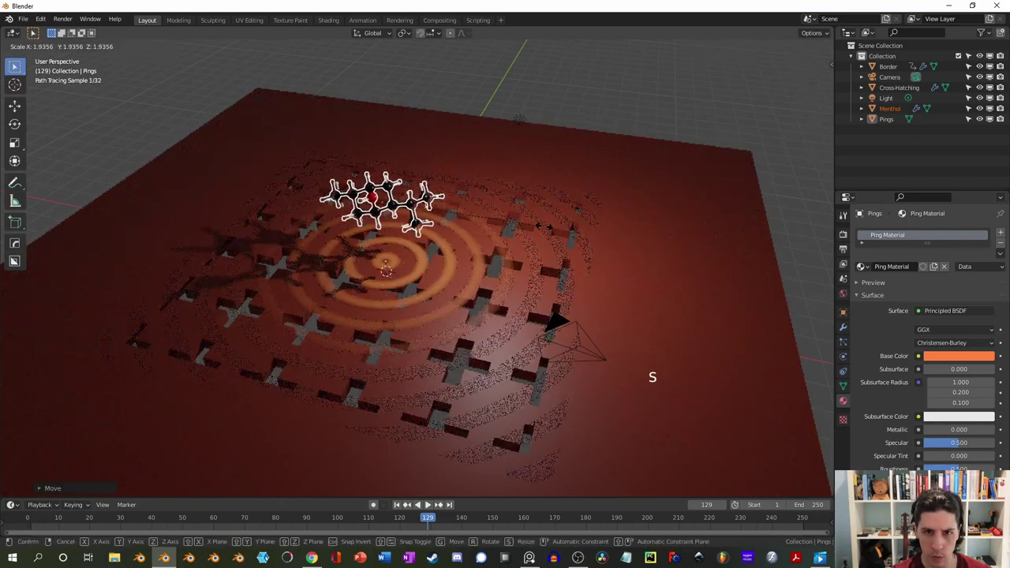
left_click(593, 103)
scroll("up", 3)
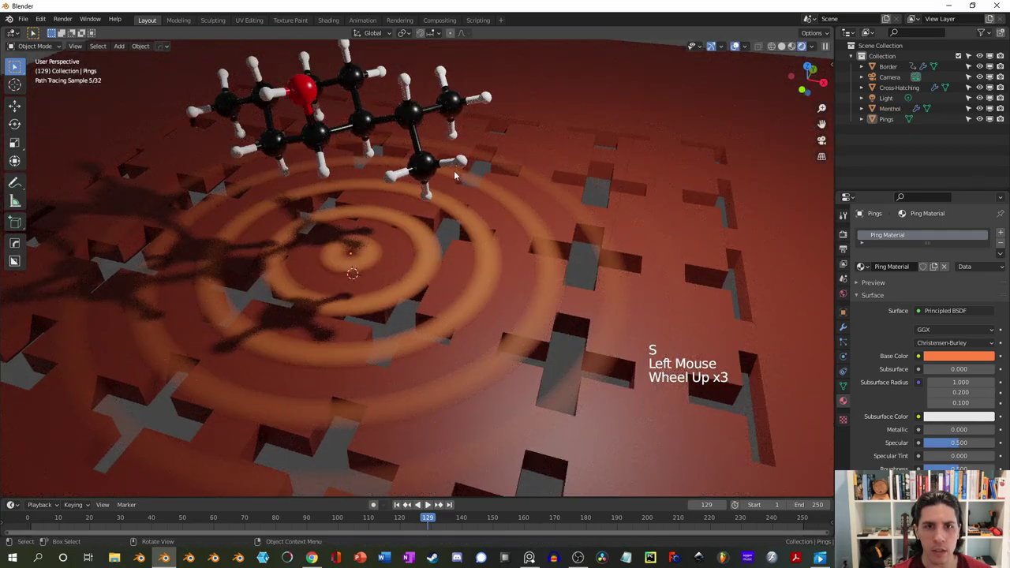
middle_click(494, 155)
scroll("down", 3)
Set the Border base colour to dark green and the Pings base colour to cyan
left_click(661, 188)
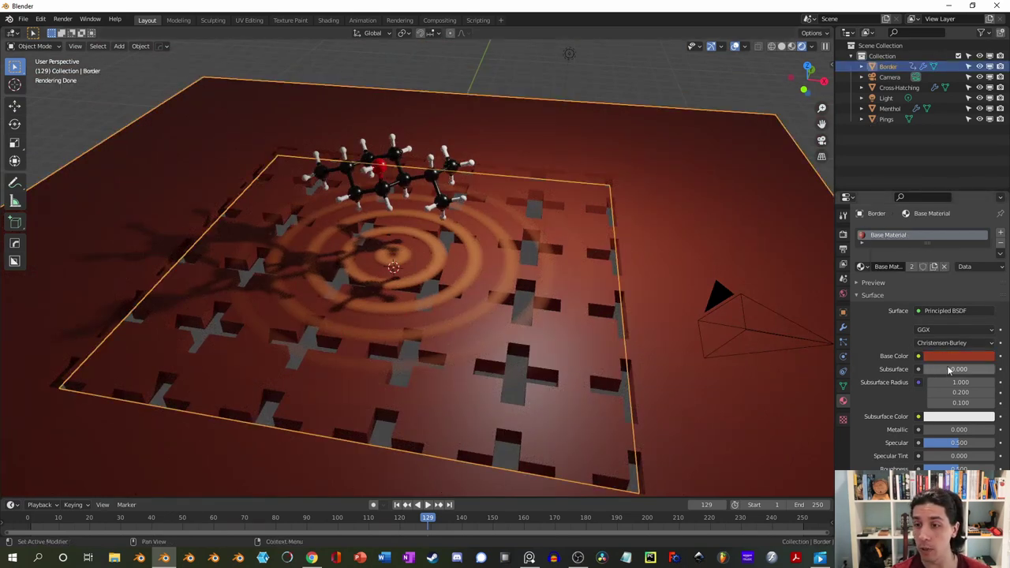
left_click(959, 358)
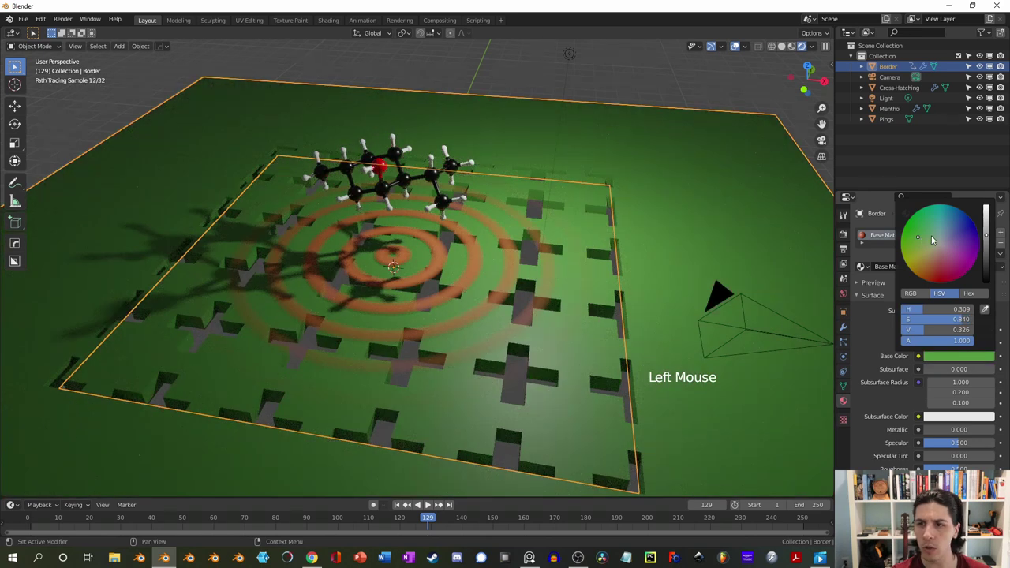
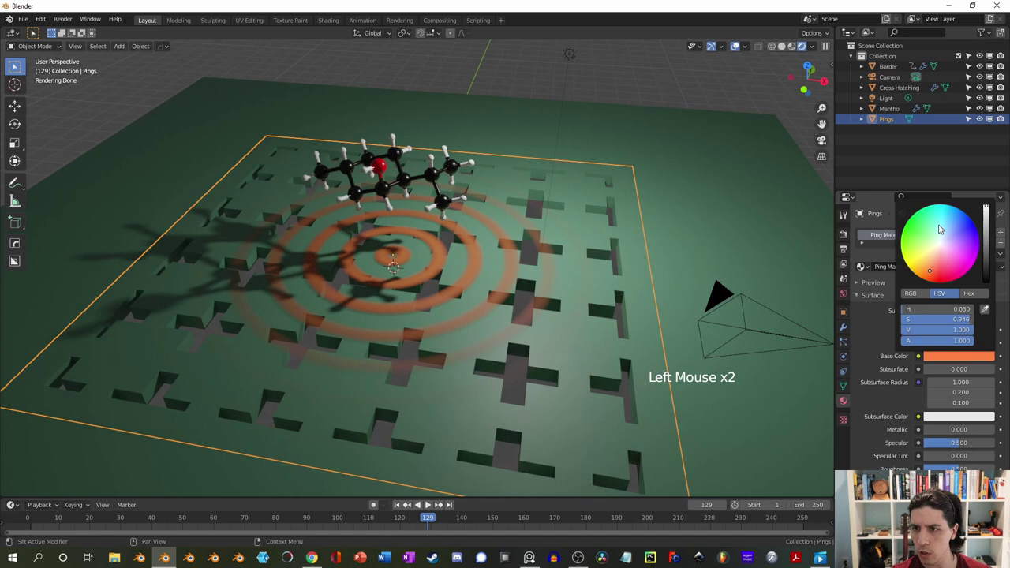
left_click(653, 65)
left_click(379, 173)
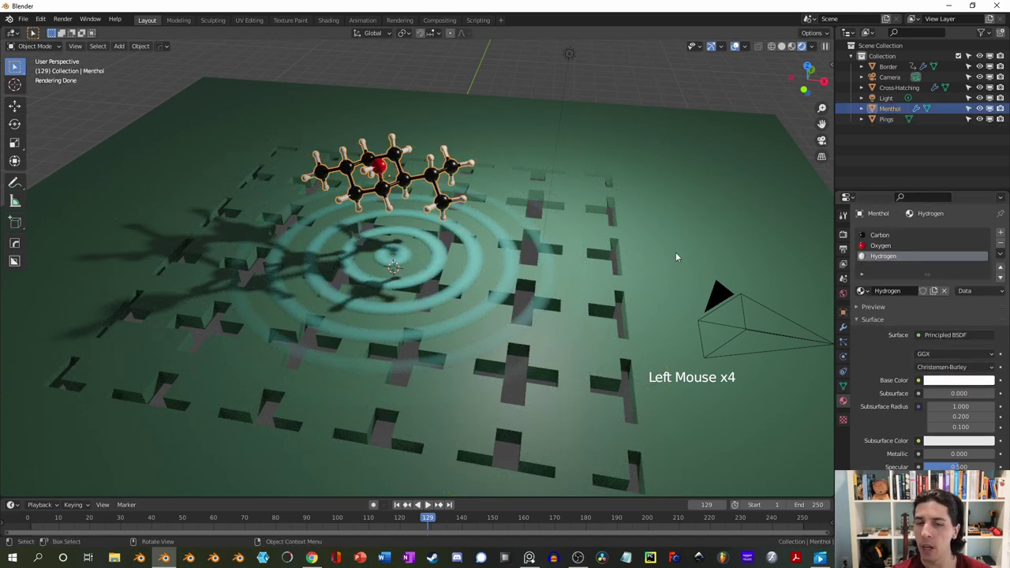
Review the Carbon material slot and preview the molecule's current look
middle_click(527, 238)
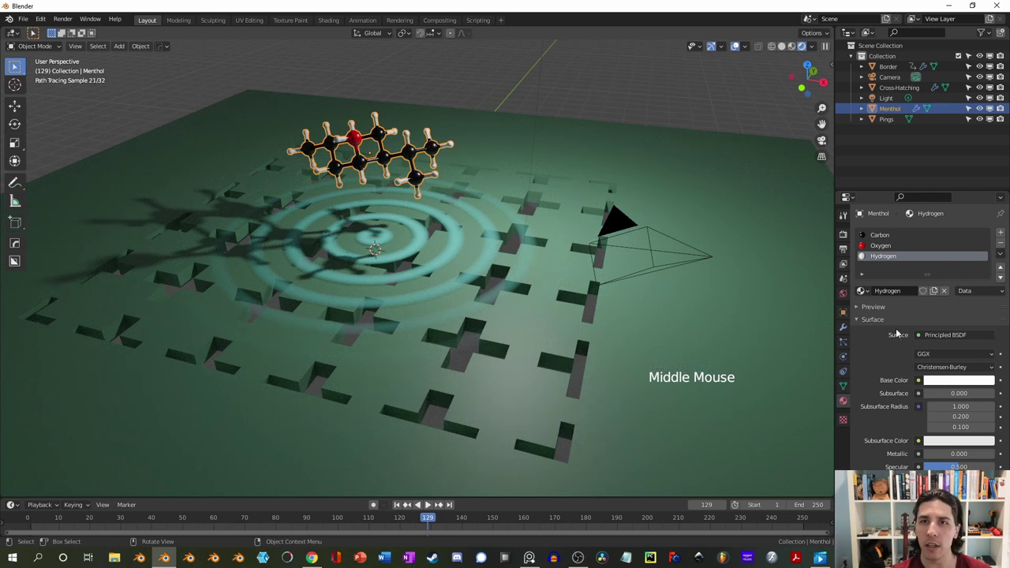
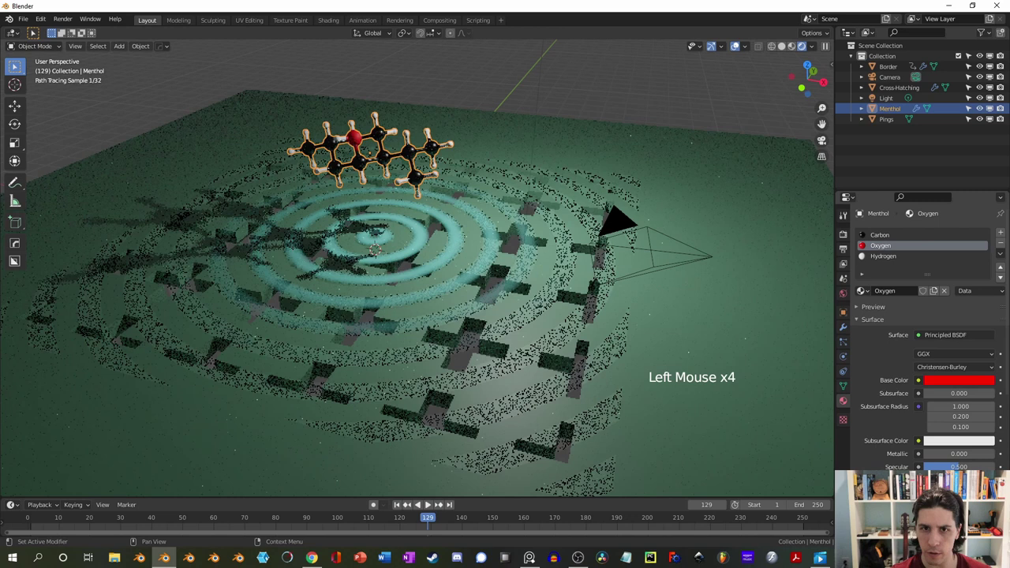
left_click(885, 238)
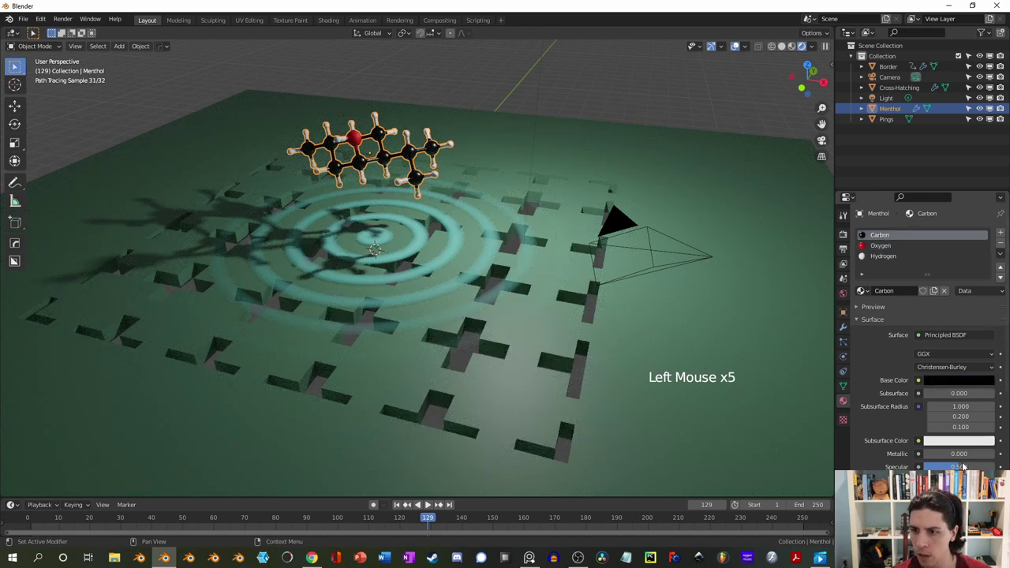
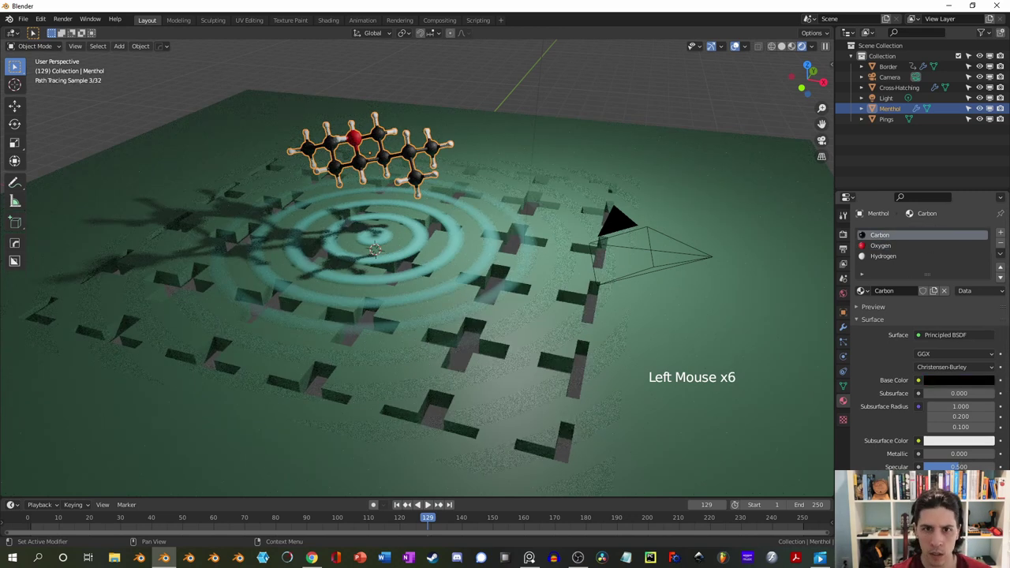
left_click(568, 69)
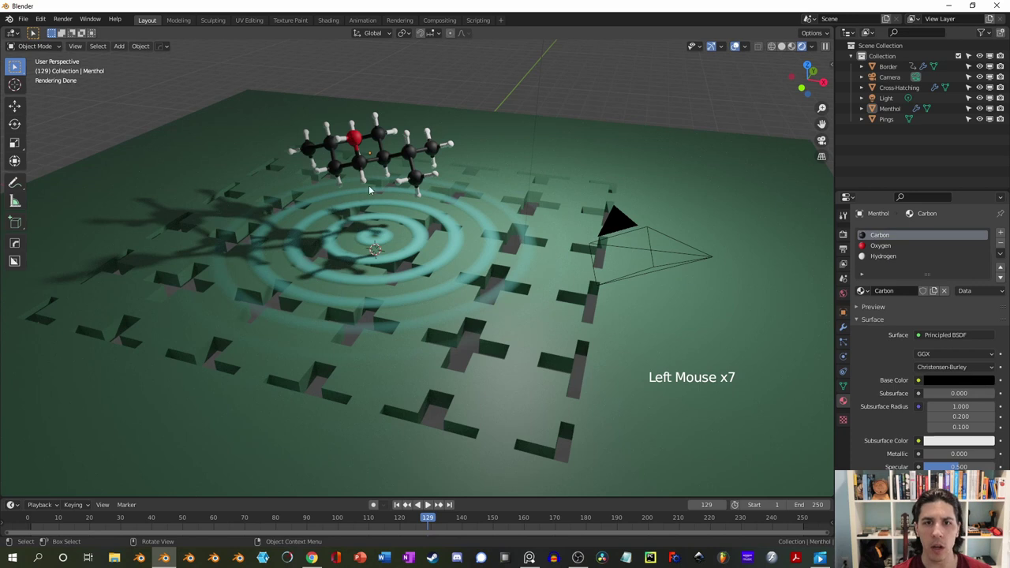
left_click(357, 167)
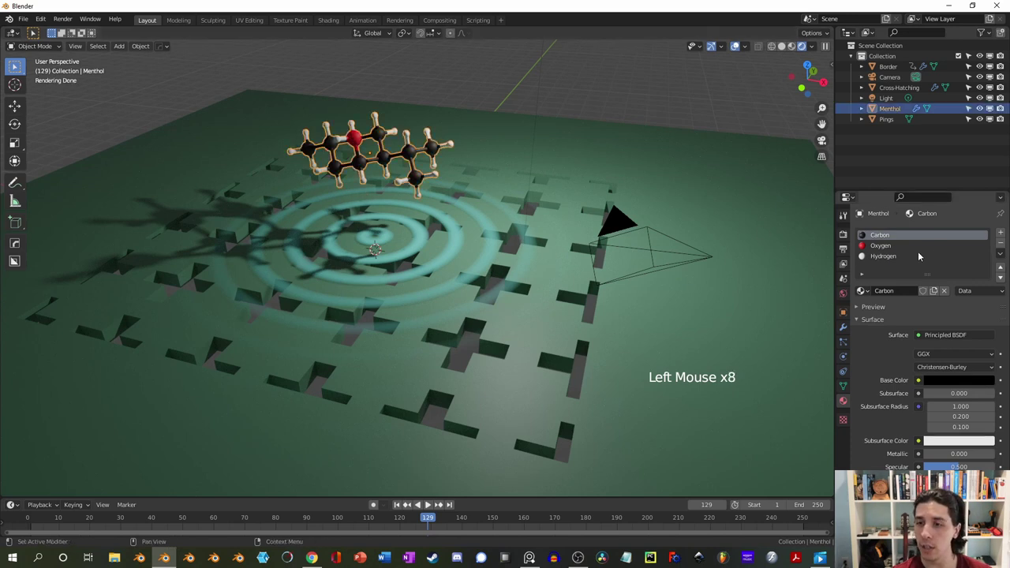
Set the Hydrogen material's base colour to a pale cyan
left_click(889, 256)
left_click(970, 386)
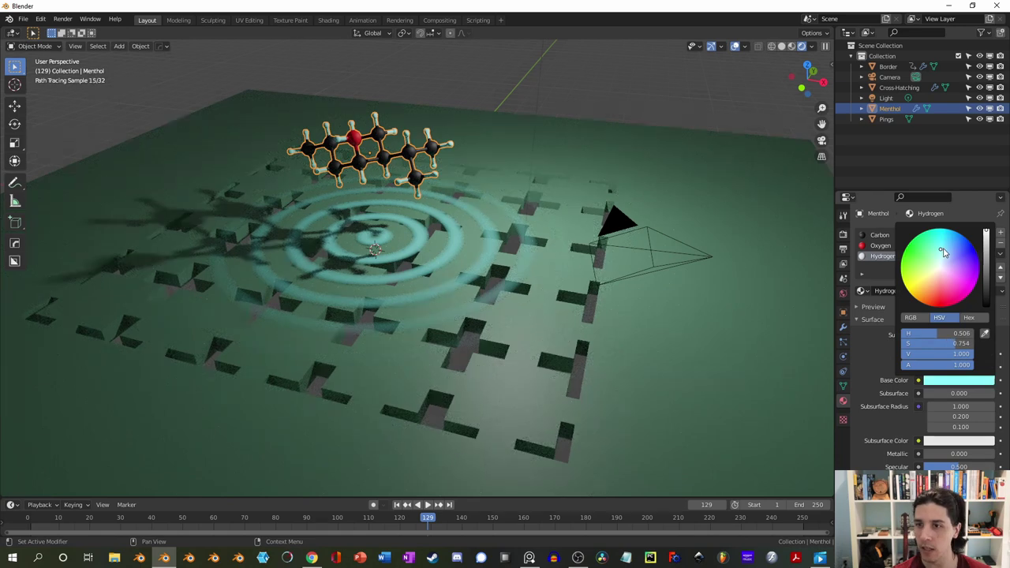
left_click(704, 103)
Enter camera view and enable Lock Camera to View in the sidebar
key("KP_0")
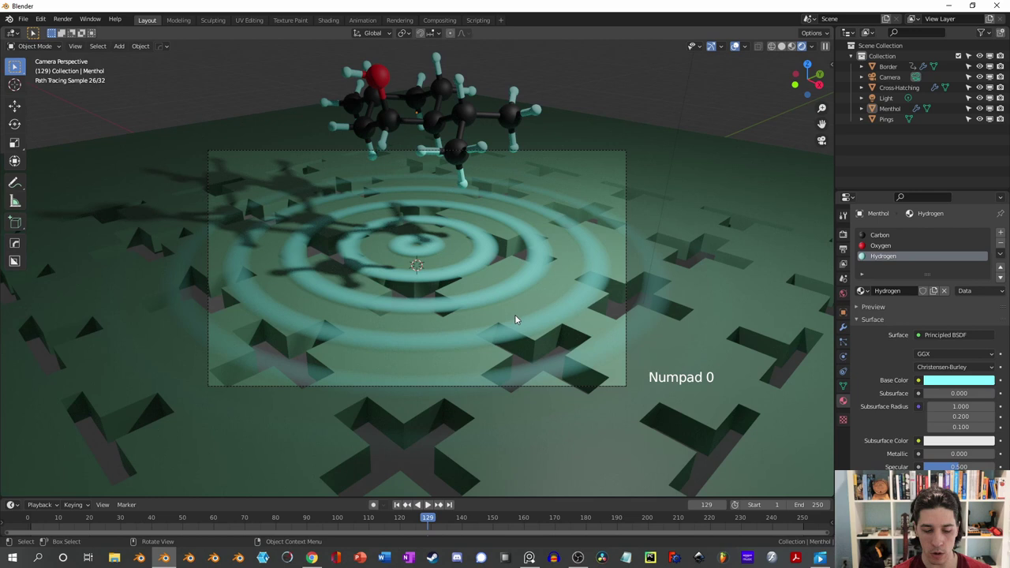
key("n")
left_click(829, 113)
left_click(773, 194)
Pull the camera back to frame the molecule small and centred, then unlock it
scroll("down", 3)
middle_click(483, 240)
middle_click(480, 235)
middle_click(474, 266)
middle_click(473, 270)
middle_click(477, 275)
middle_click(465, 270)
left_click(772, 193)
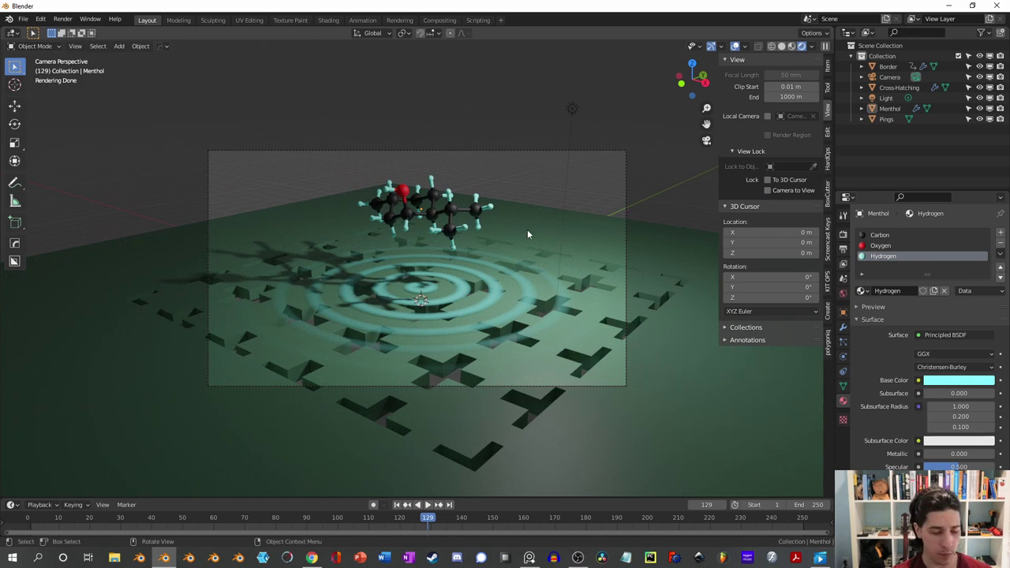
middle_click(434, 247)
scroll("down", 3)
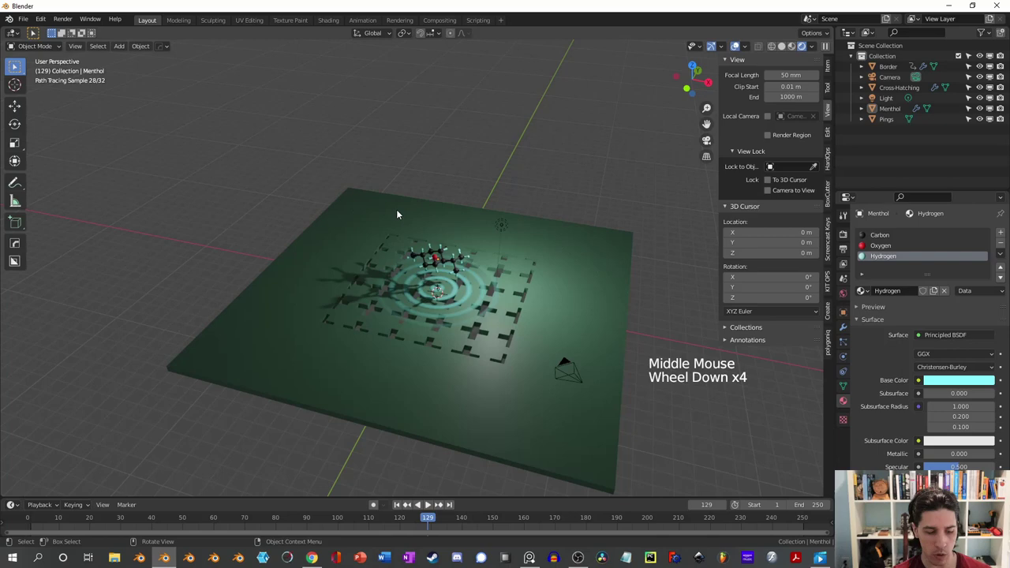
Add a new plane scaled well beyond the border and check it through the camera
key("shift+a")
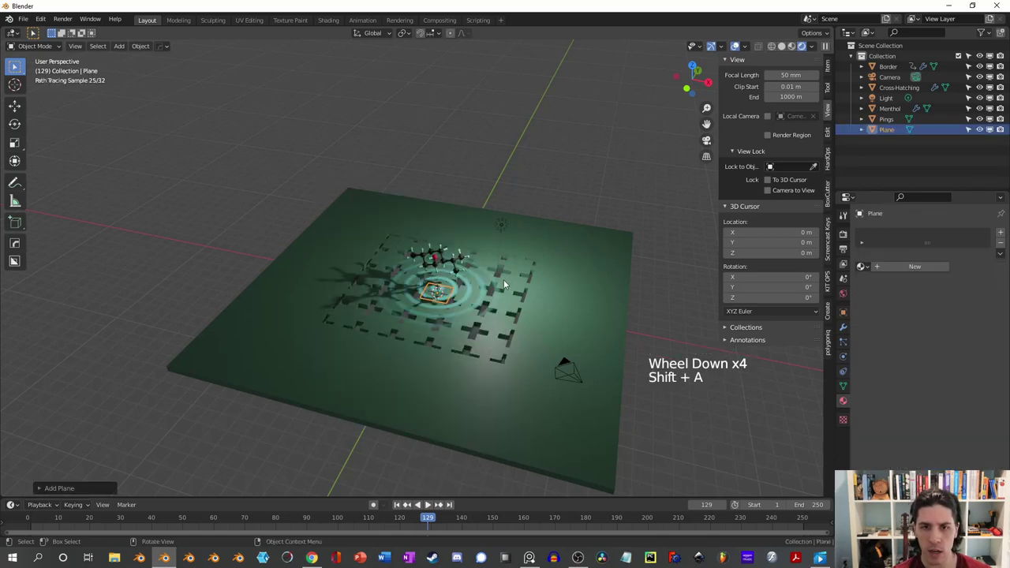
key("s")
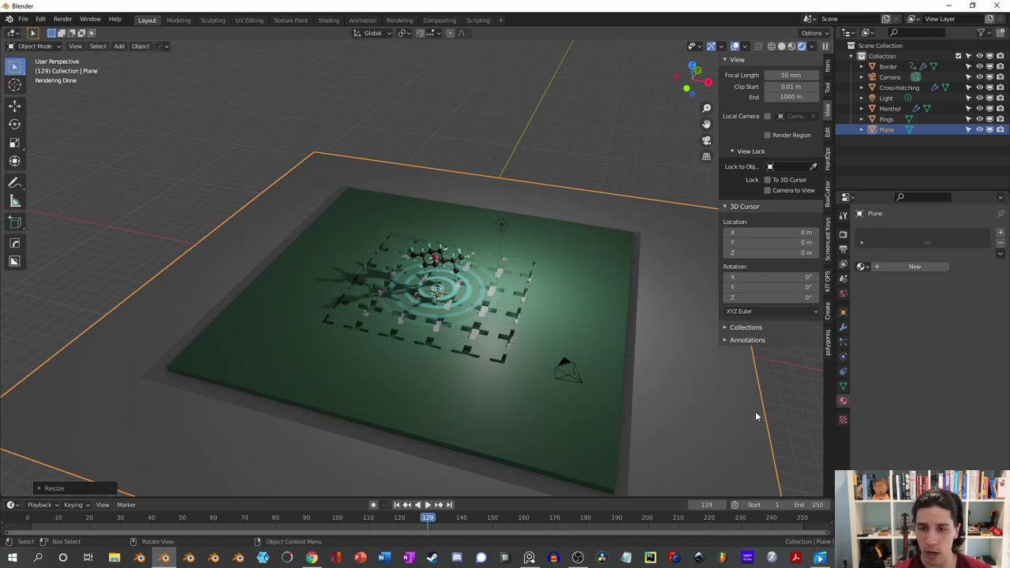
left_click(572, 380)
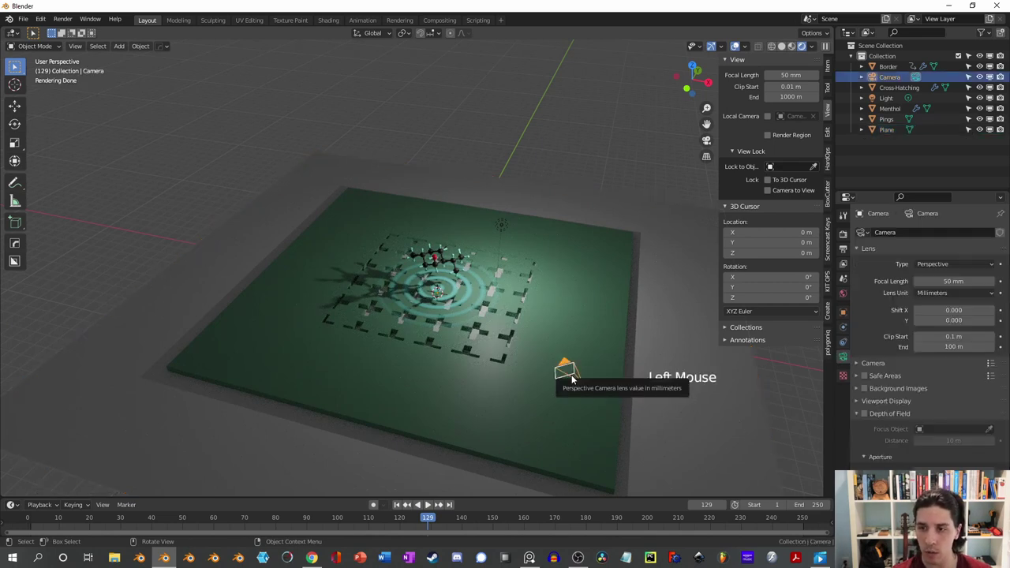
key("KP_0")
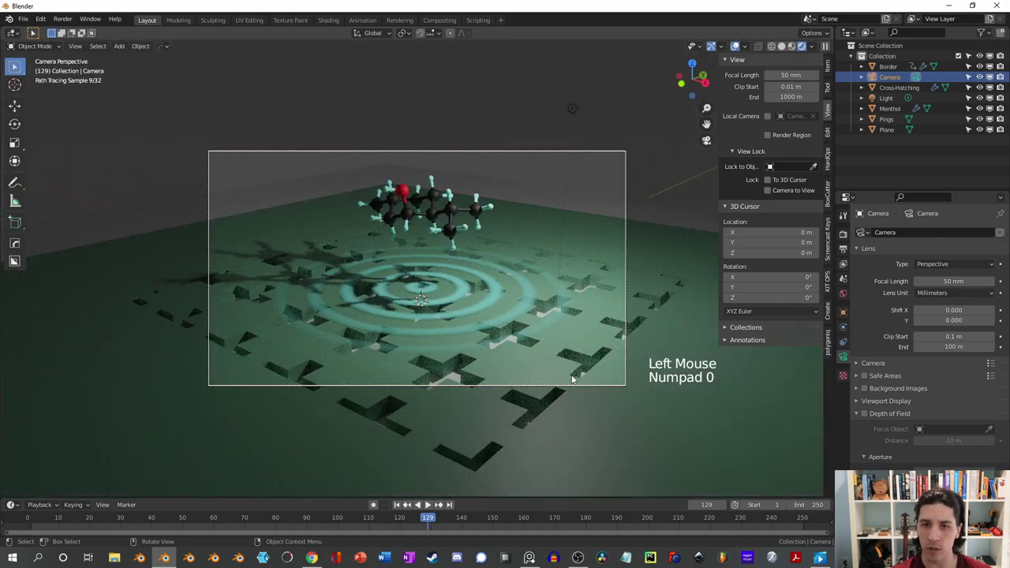
left_click(623, 208)
Give the plane a Copy Rotation constraint targeting Camera, Z axis only
left_click(843, 373)
left_click(838, 278)
left_click(940, 270)
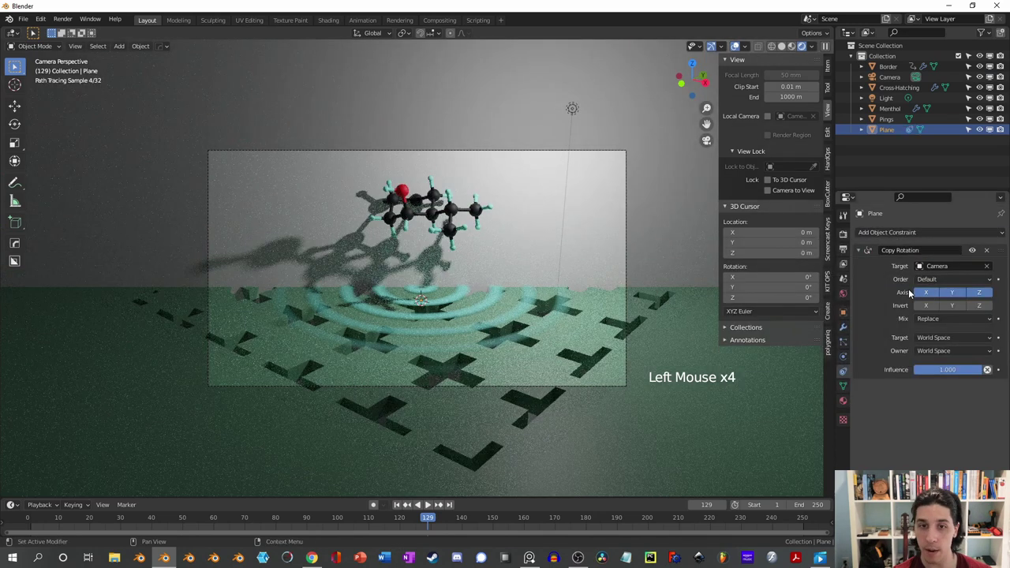
left_click(961, 292)
left_click(931, 297)
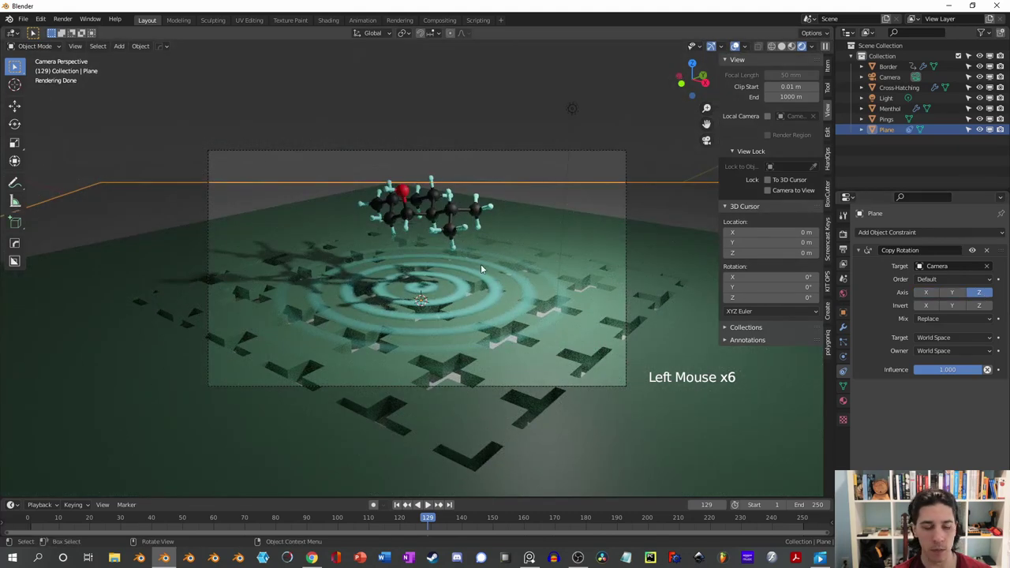
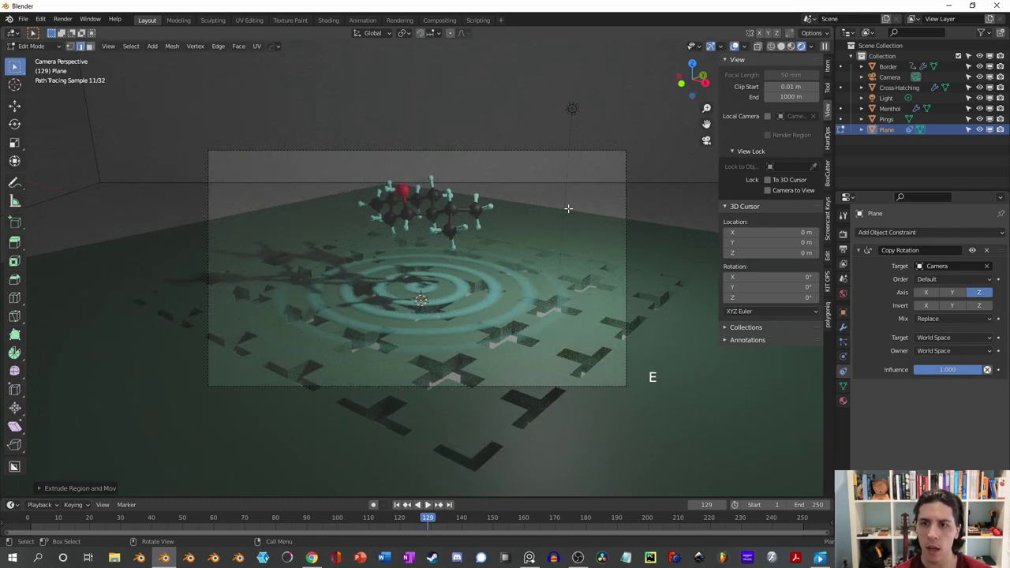
Apply transforms, bevel the back edge into a curve, then move and enlarge the plane
key("Tab")
key("ctrl+a")
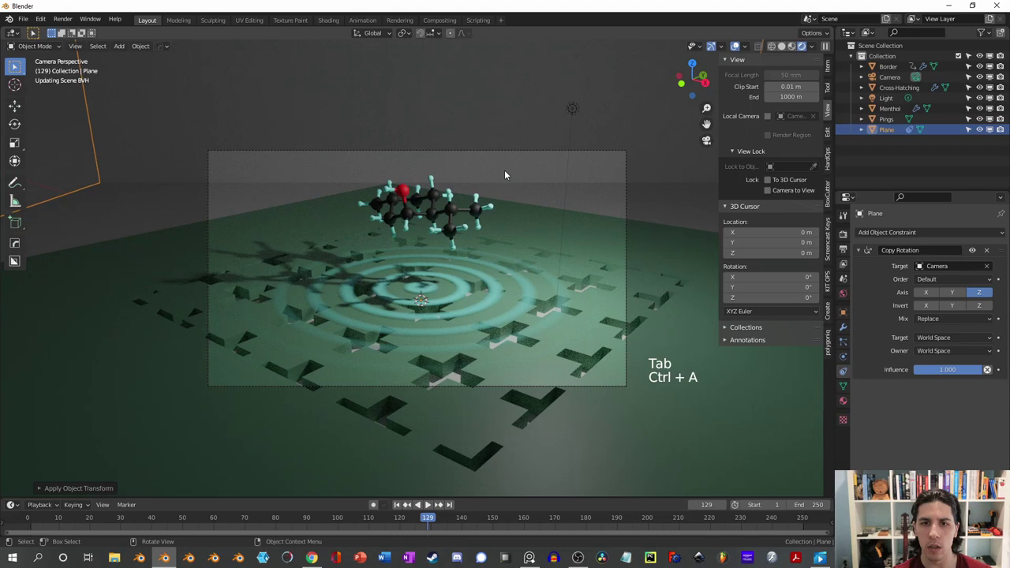
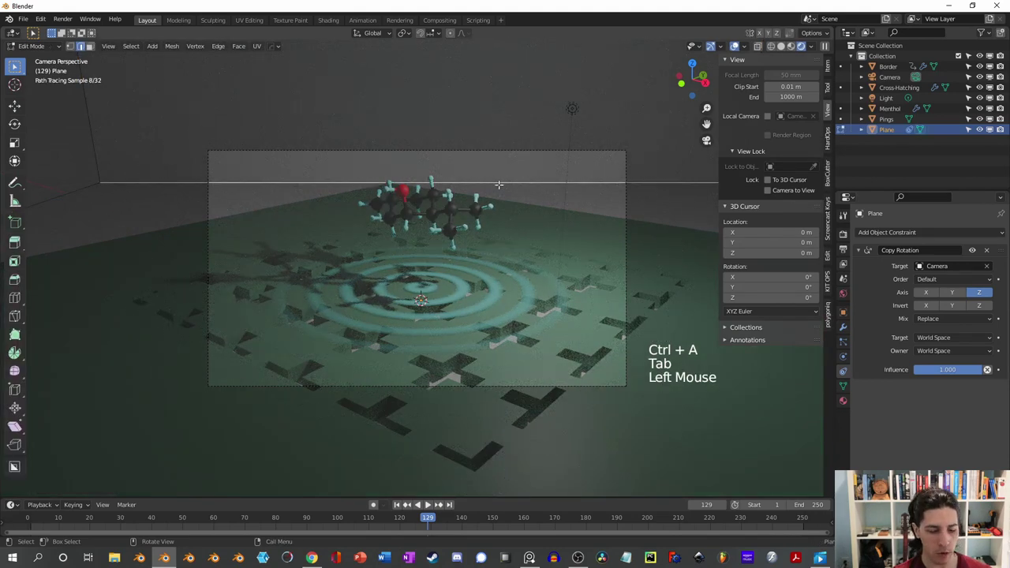
key("ctrl+b")
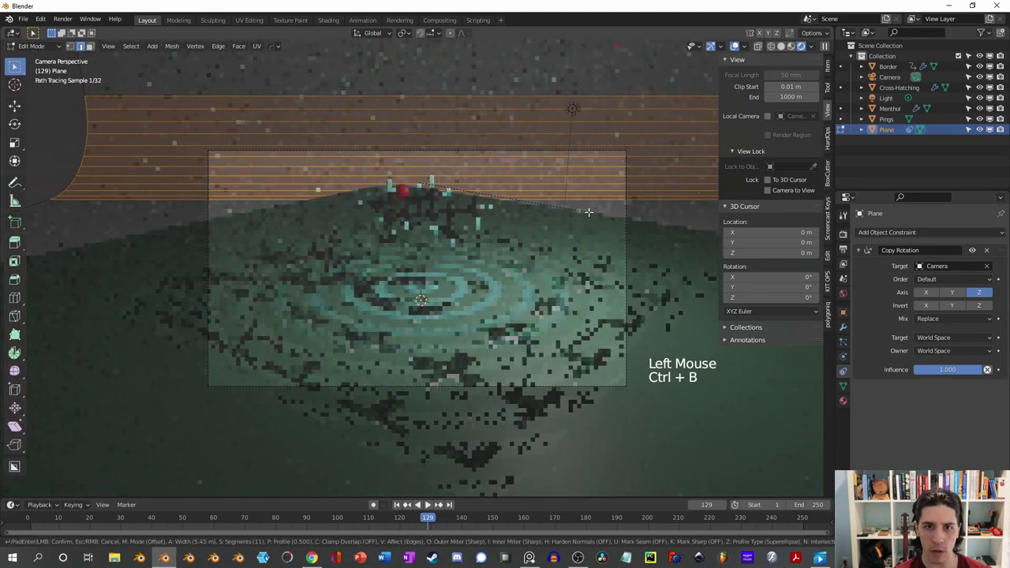
key("Tab")
key("g")
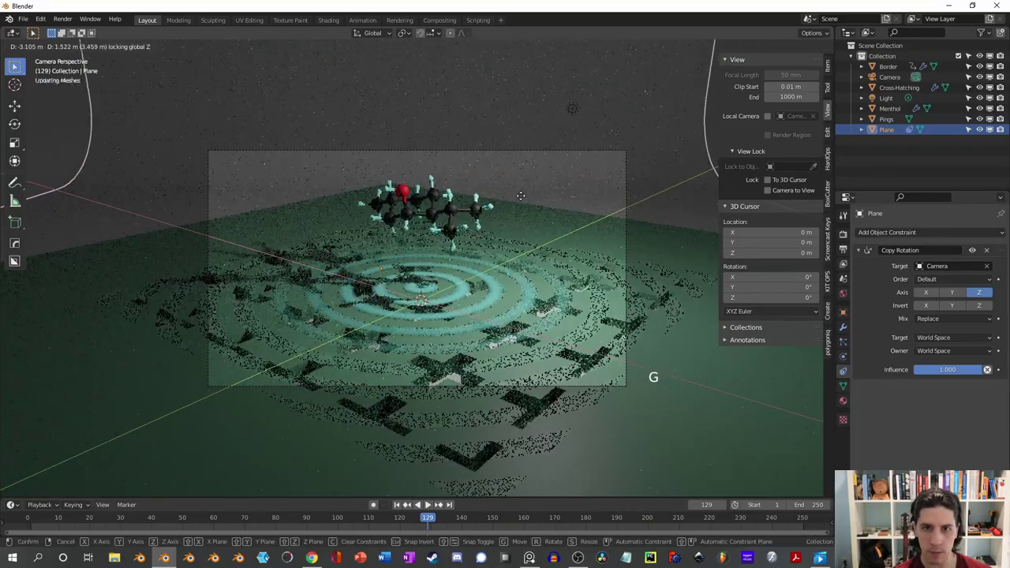
key("s")
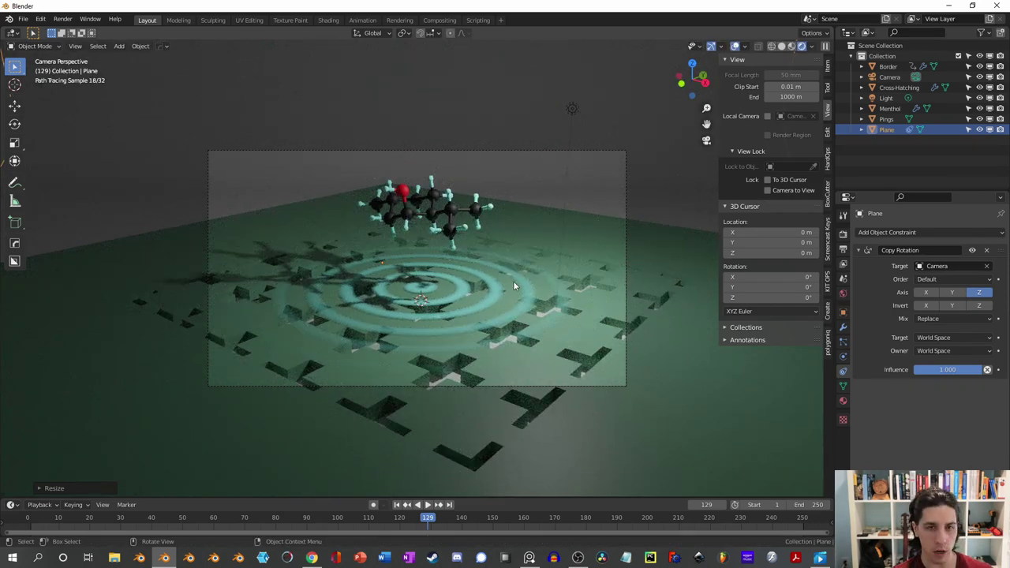
Rename the plane to Backdrop
key("F2")
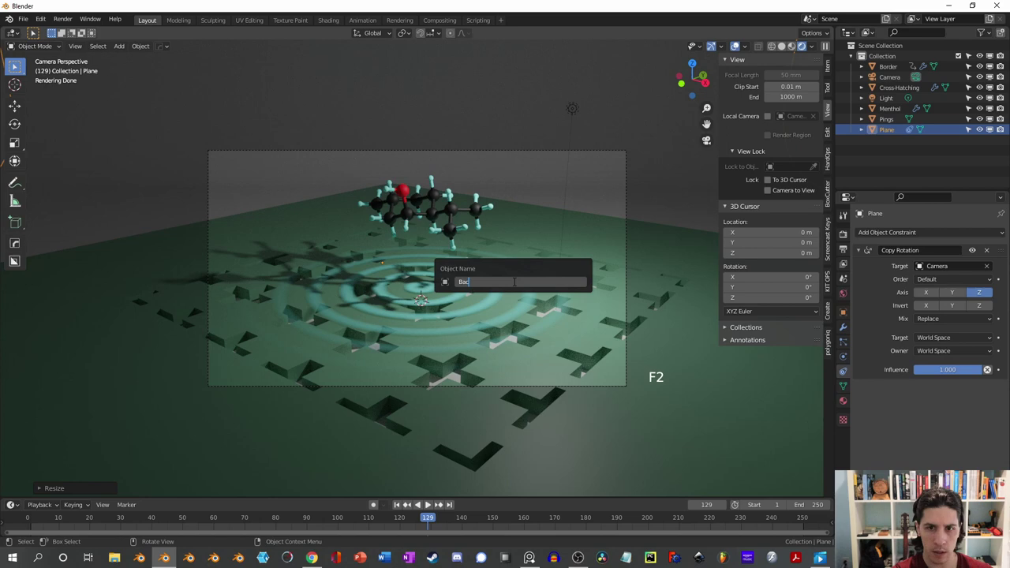
key("Tab")
key("Tab")
Lock the camera to view and swing it around the molecule to check the backdrop
left_click(769, 191)
middle_click(301, 257)
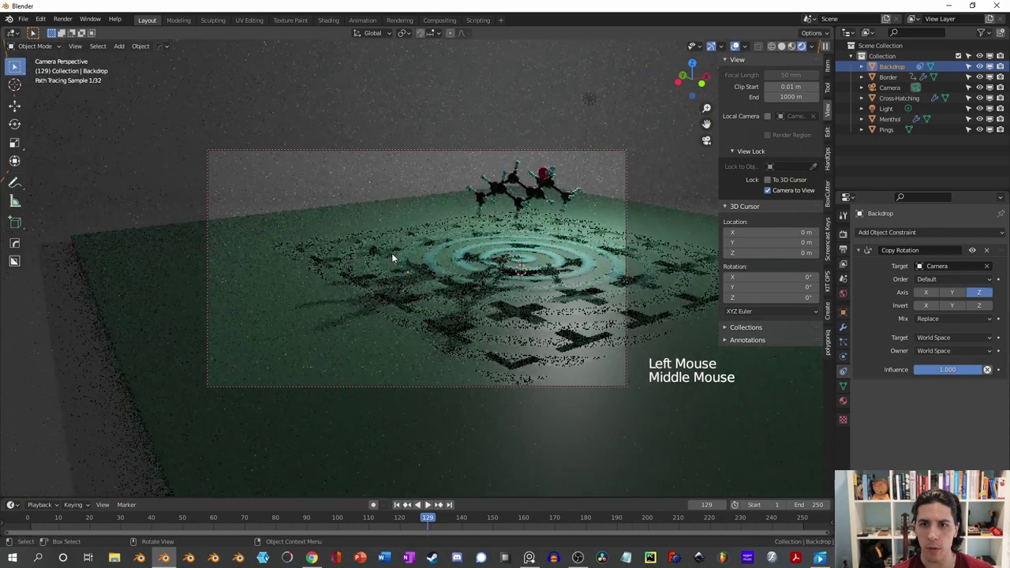
middle_click(359, 268)
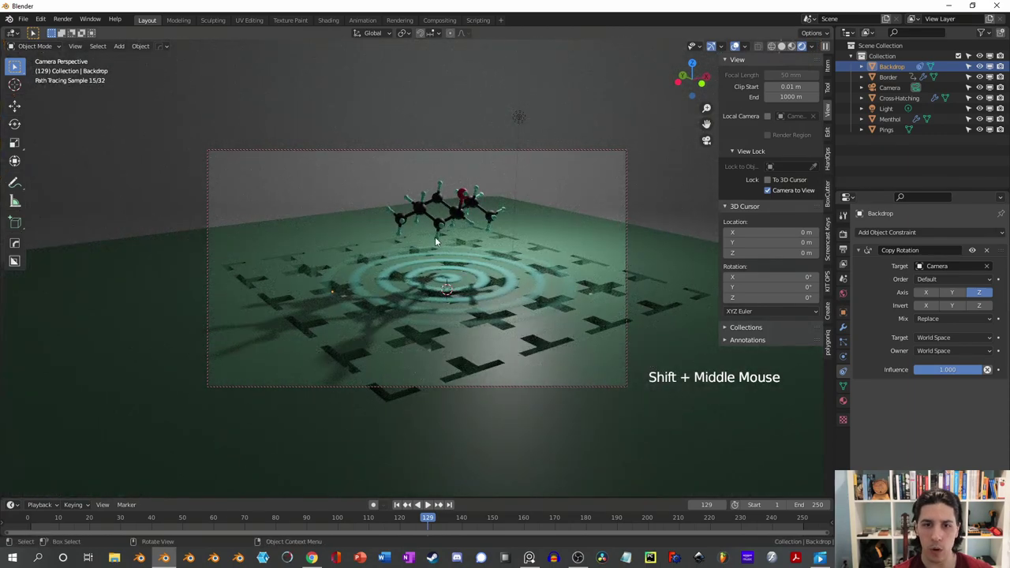
middle_click(466, 287)
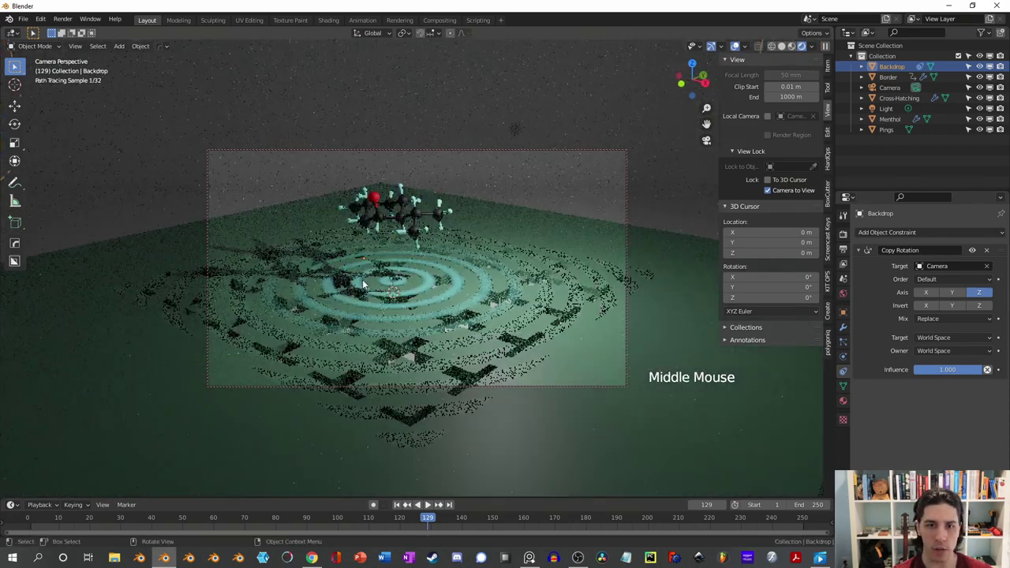
middle_click(405, 285)
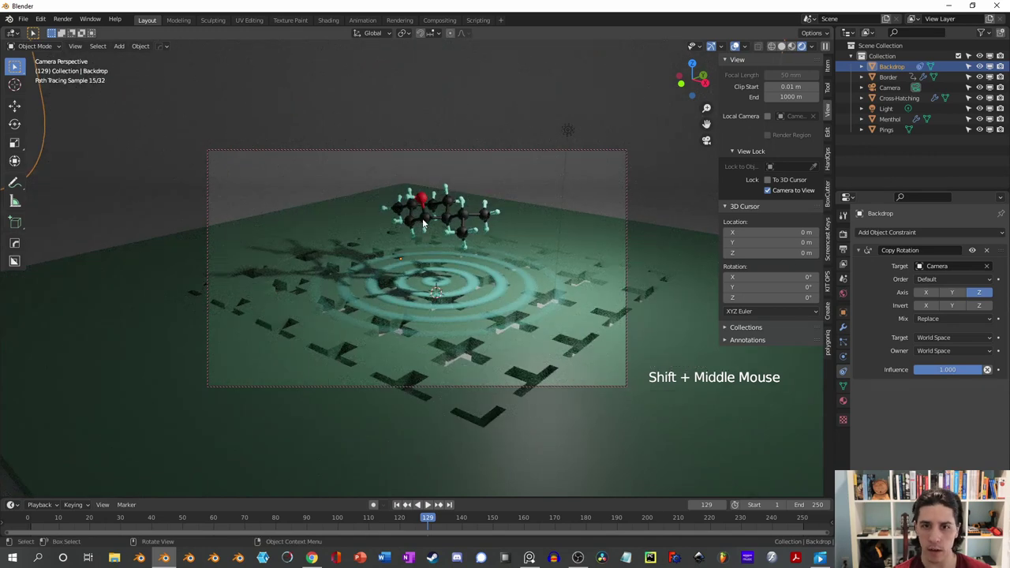
middle_click(413, 224)
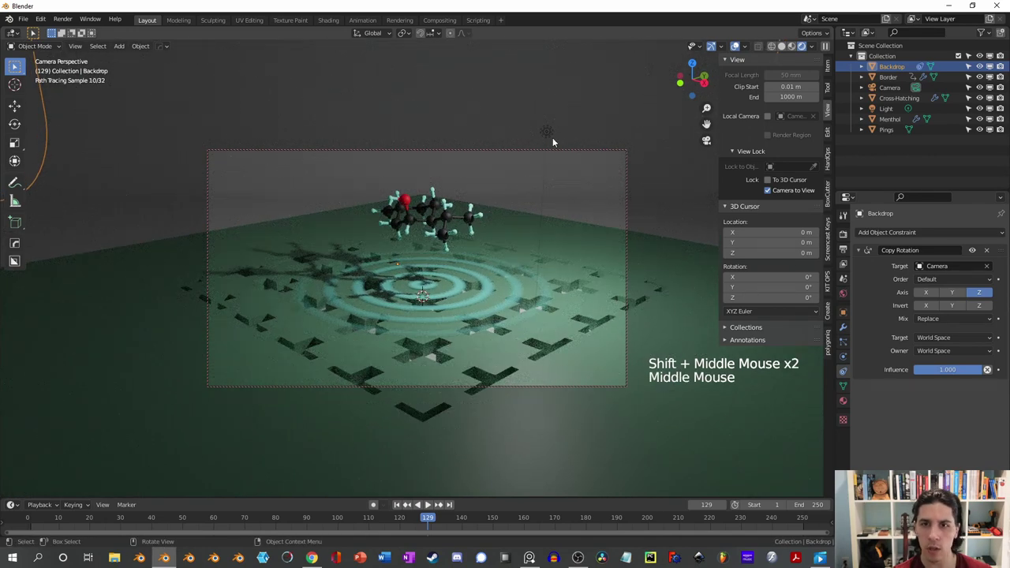
Duplicate the light and move the copy up above and left of the molecule
left_click(551, 132)
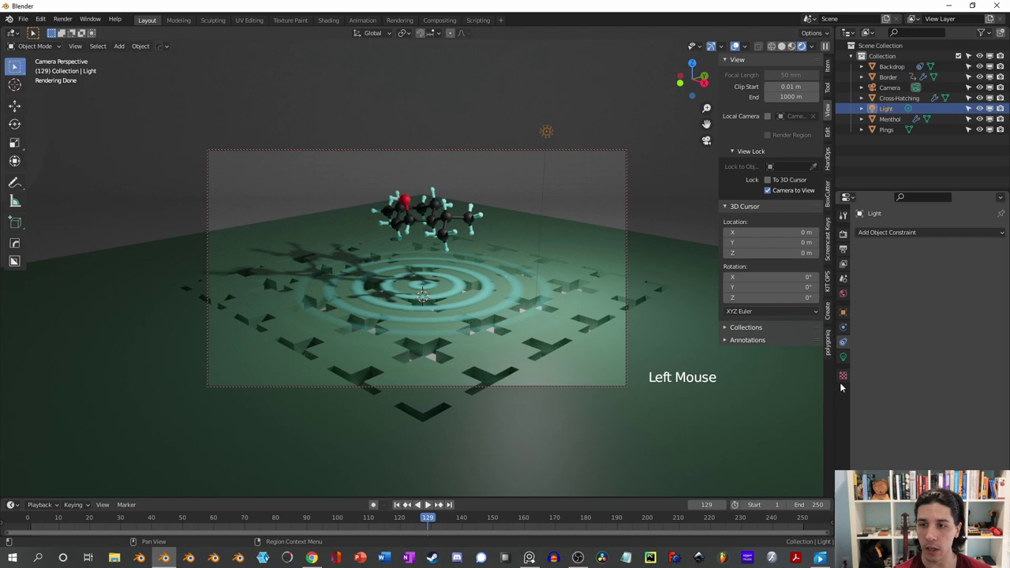
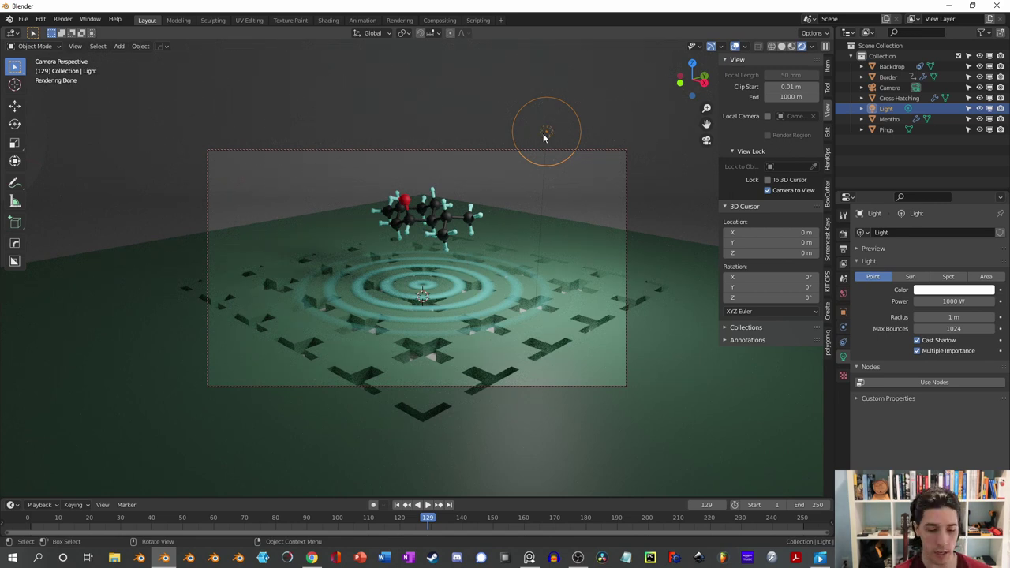
key("shift+d")
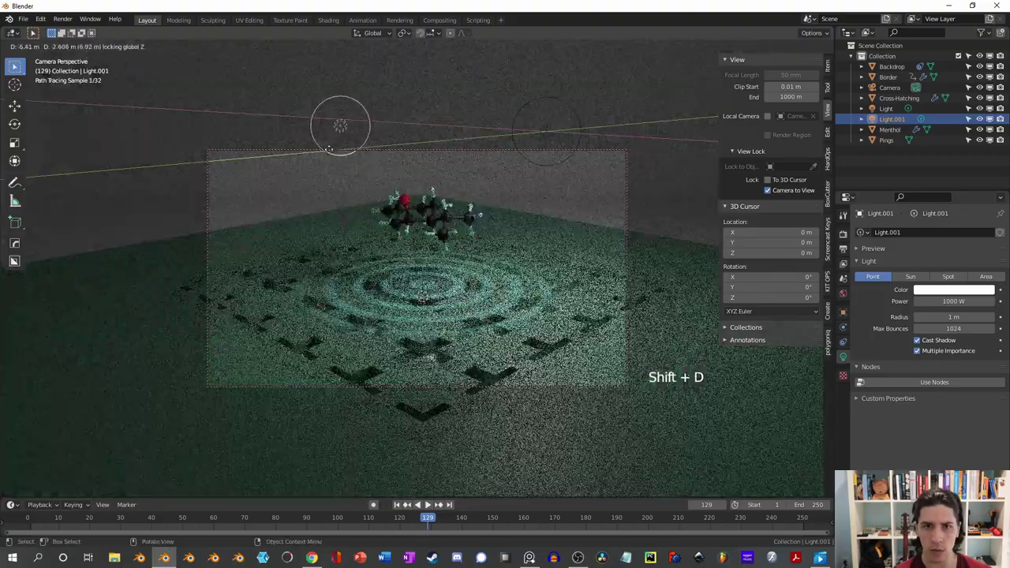
key("g")
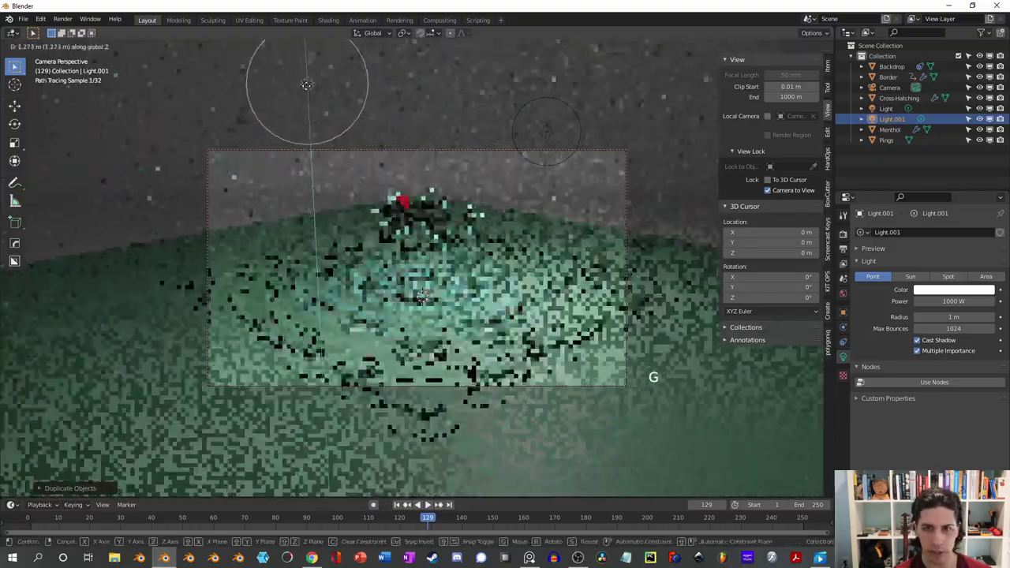
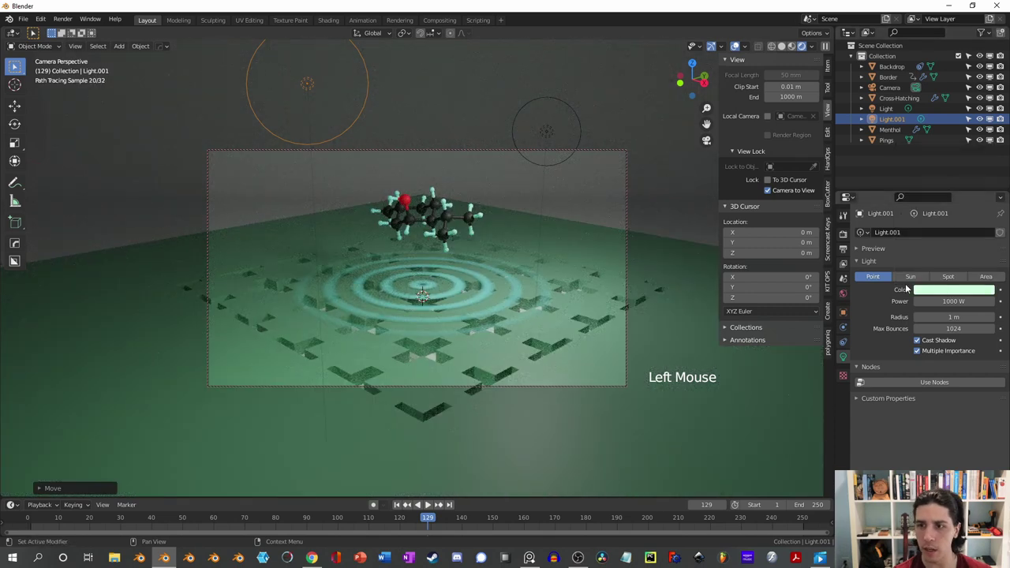
left_click(659, 170)
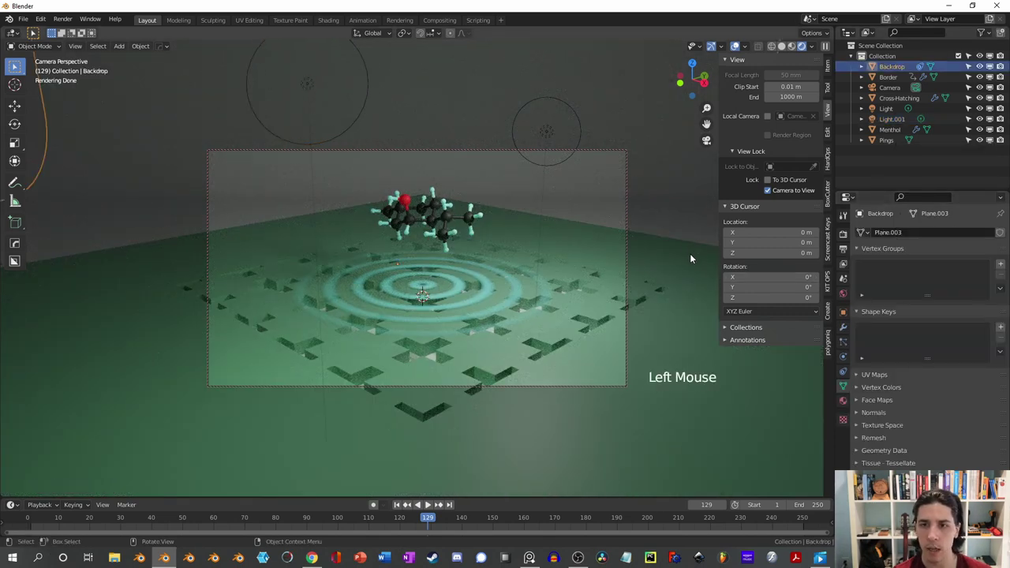
Check the Backdrop's white Material.001, then select Menthol in the Outliner
right_click(659, 187)
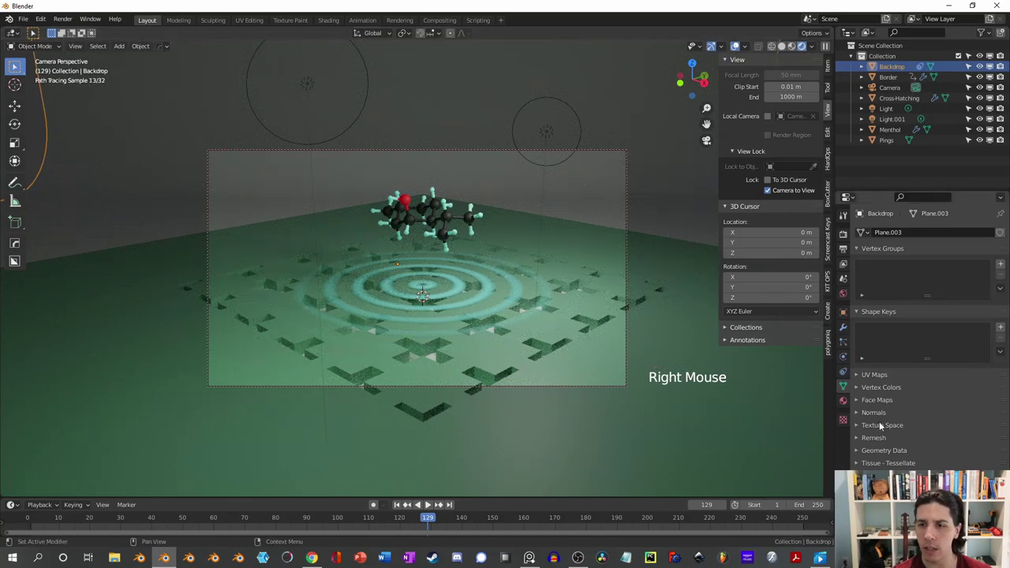
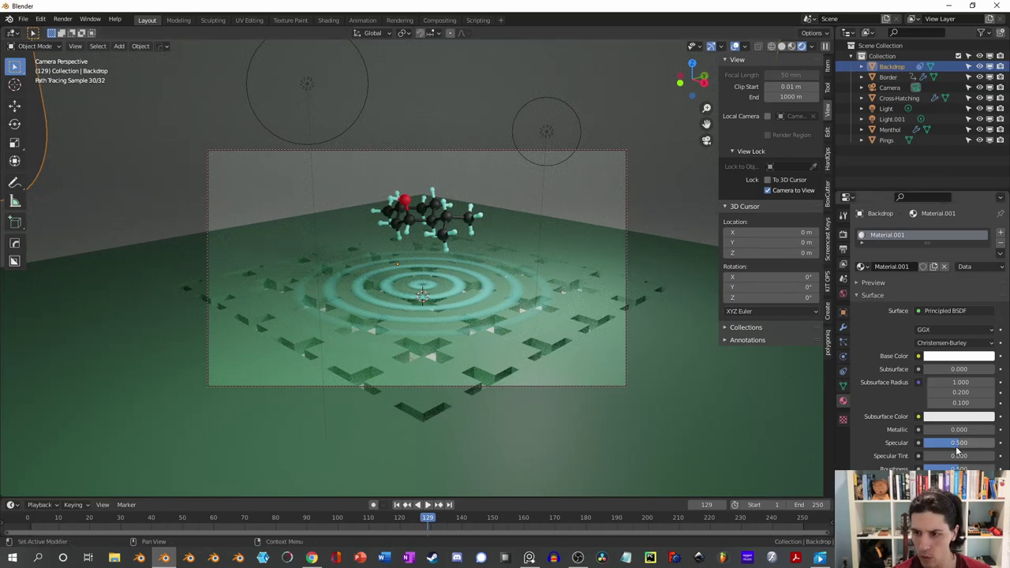
left_click(676, 220)
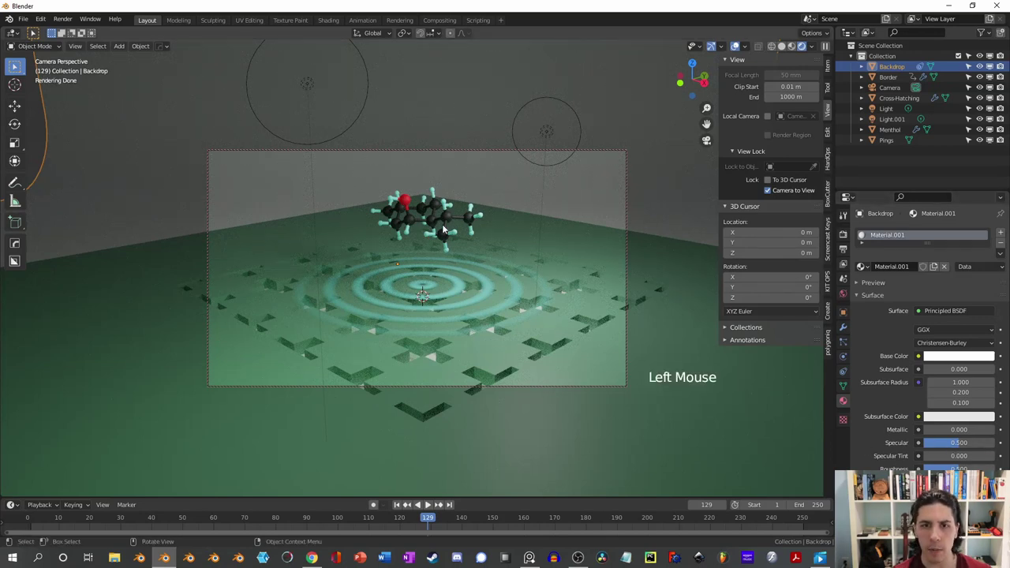
left_click(447, 229)
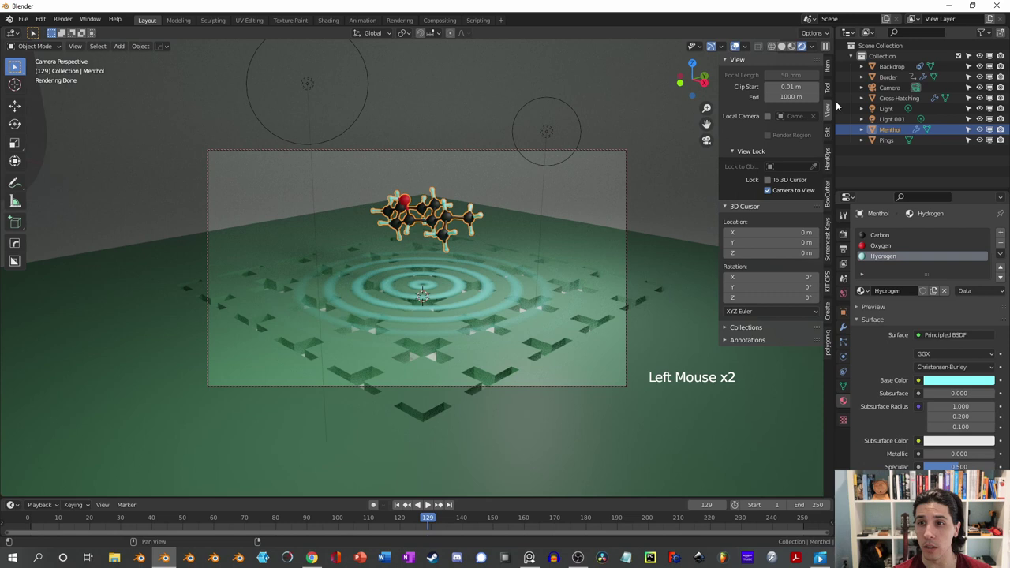
At frame 1, insert a Location & Rotation keyframe for Menthol via the Item sidebar
left_click(835, 65)
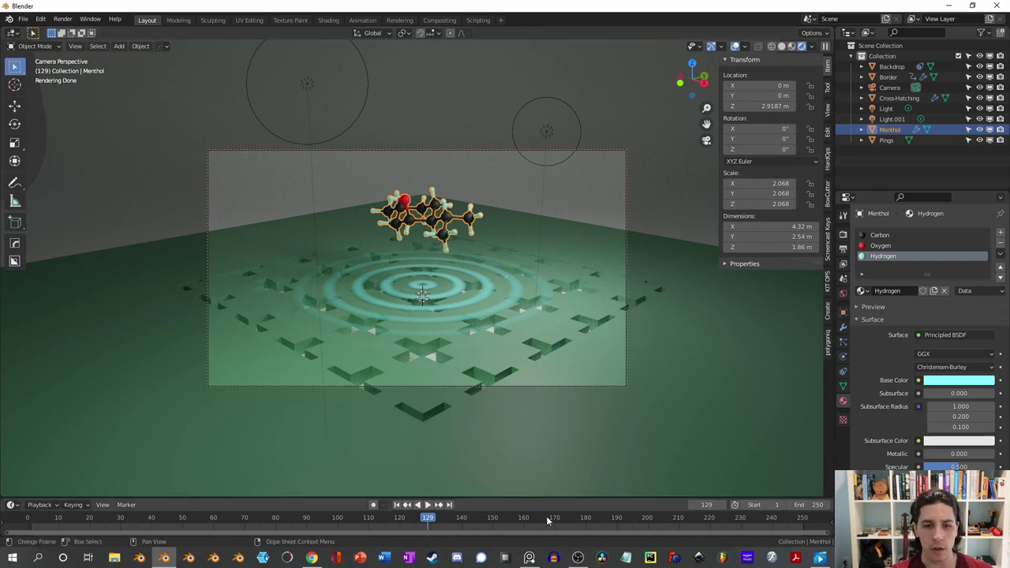
left_click(399, 508)
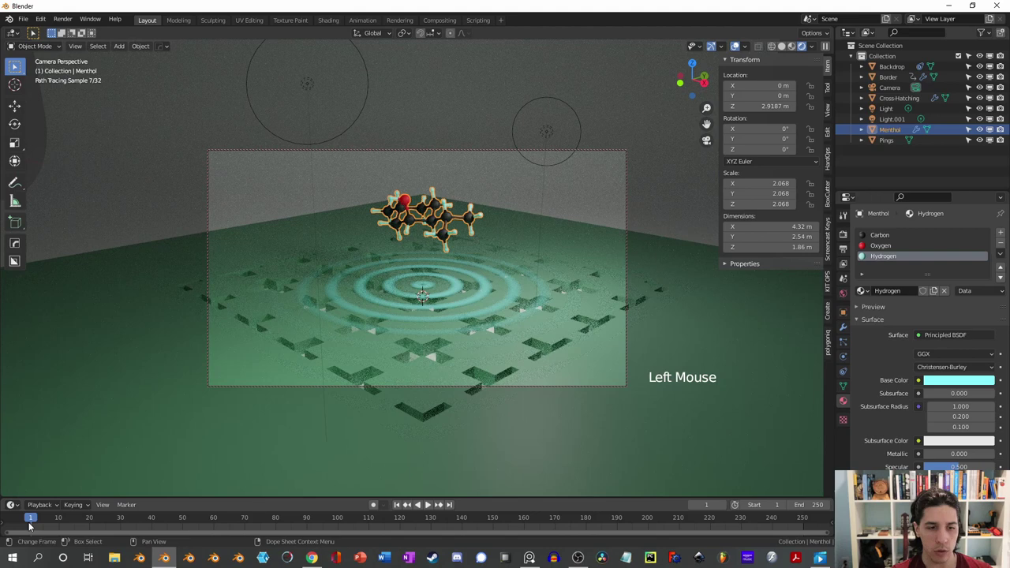
key("i")
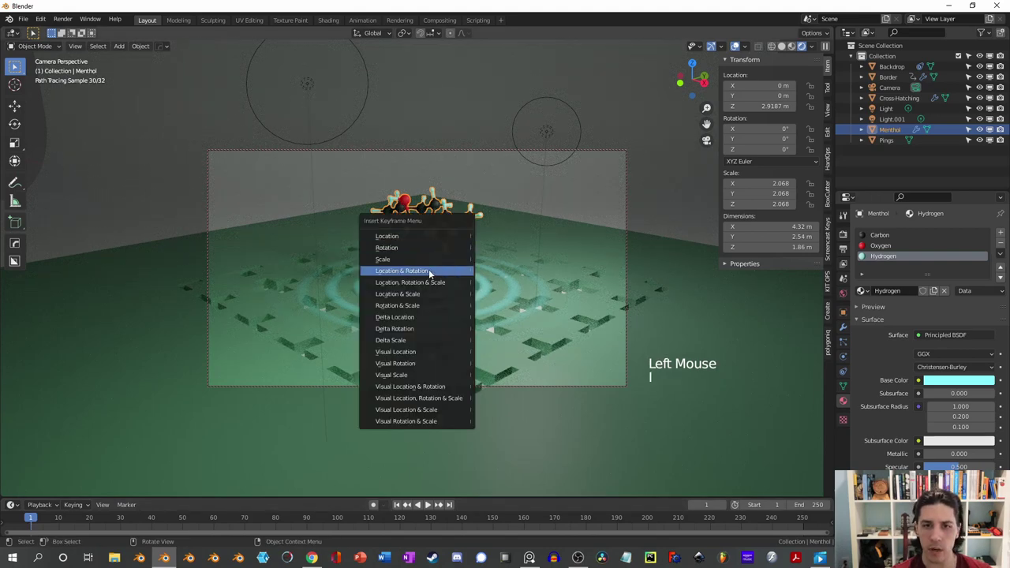
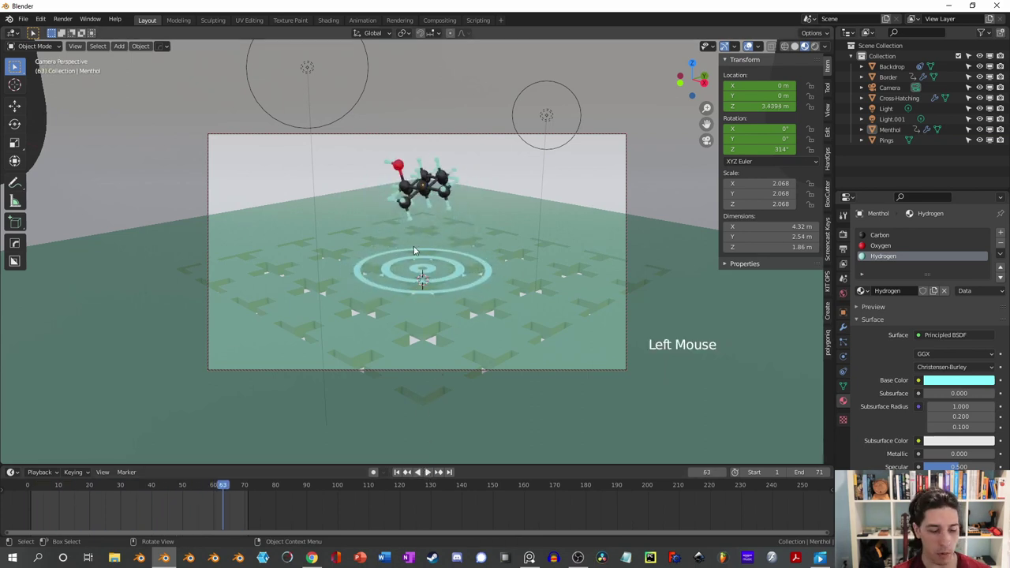
Switch the viewport shading to Rendered
key("z")
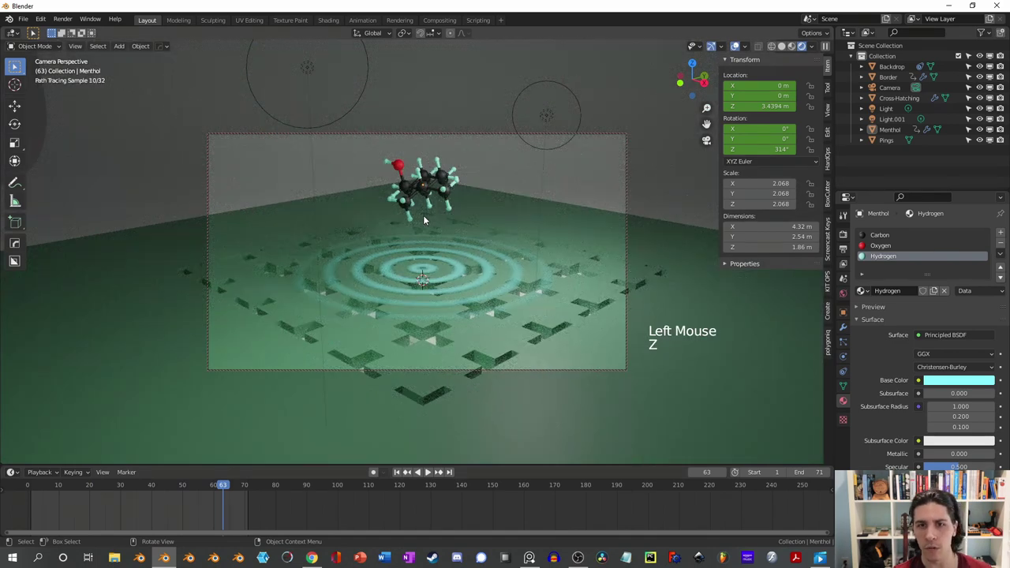